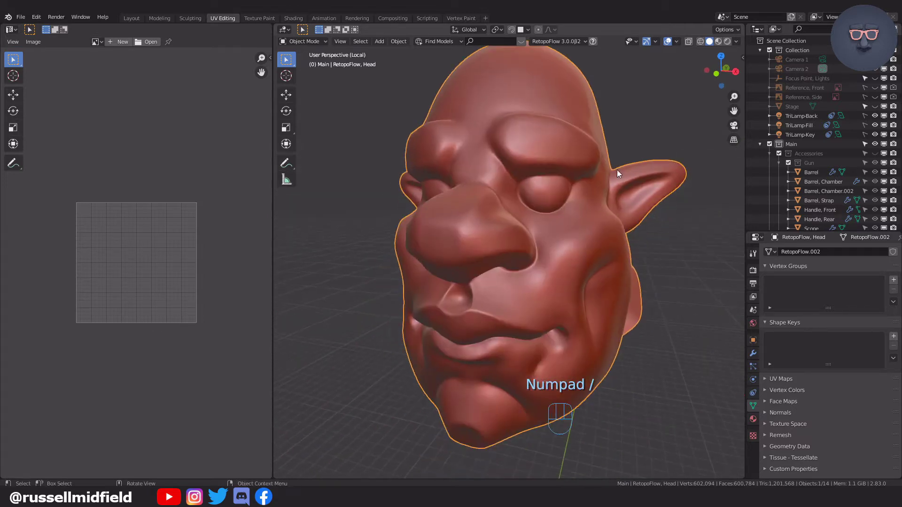
- Enter Edit Mode on the head and trim the centre-line selection to a short skull-top run
{"action": "middle_click", "coordinate": [624, 189]}
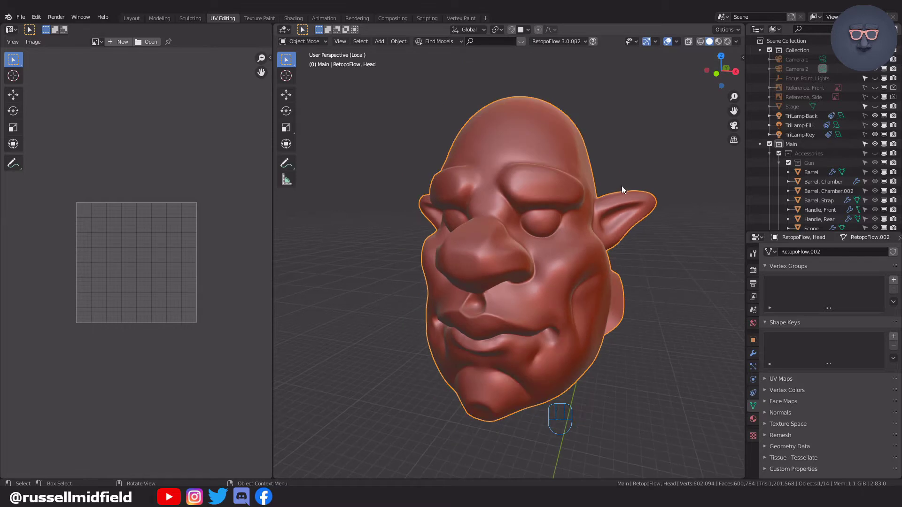
{"action": "key", "text": "Tab"}
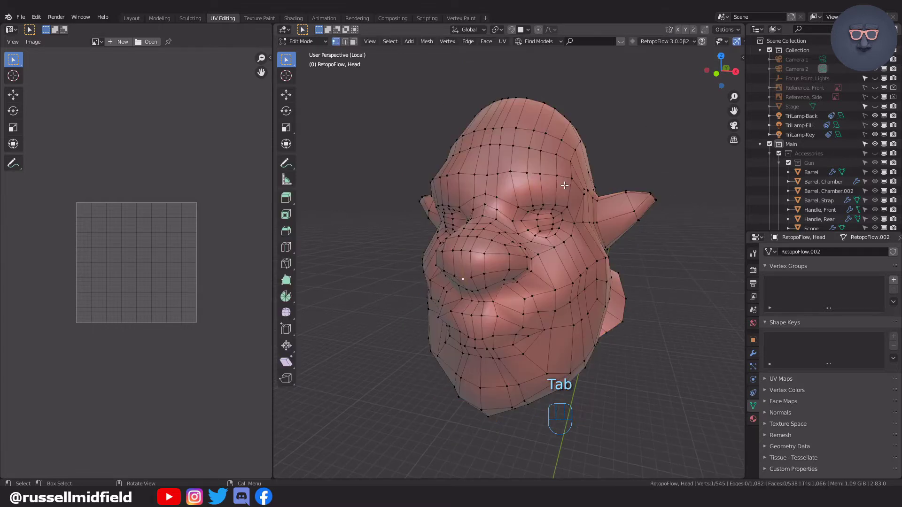
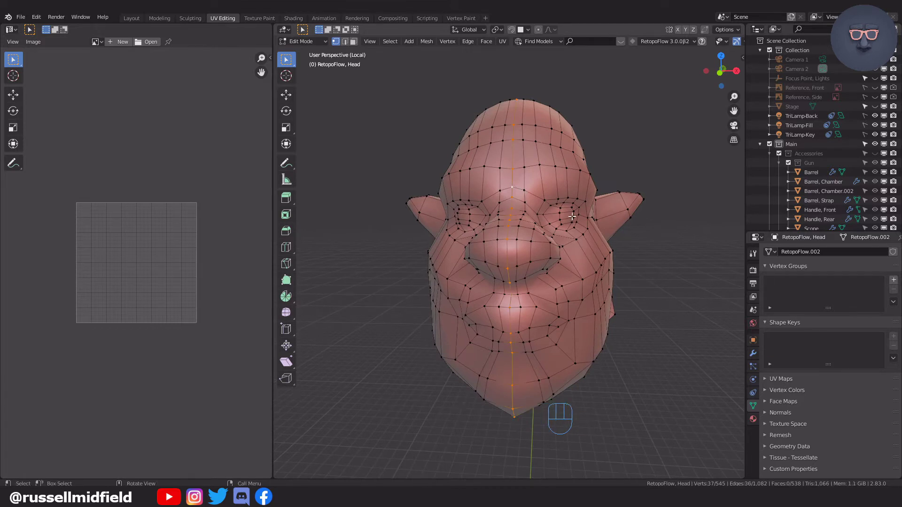
{"action": "key", "text": "b"}
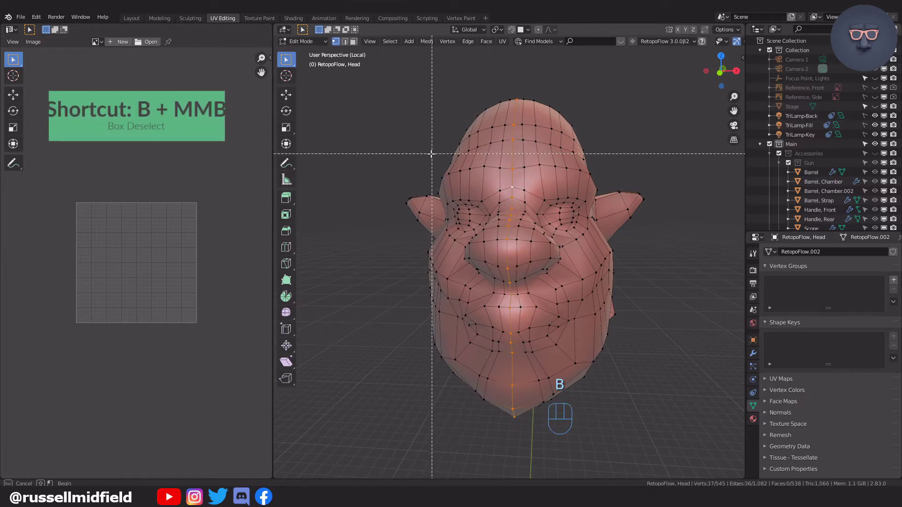
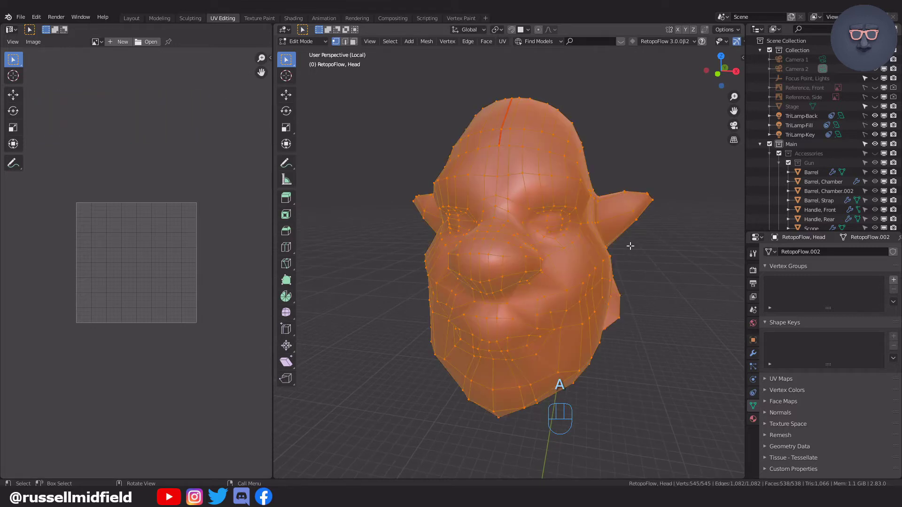
- Unwrap the fully selected head mesh so its UV layout fills the editor
{"action": "key", "text": "u"}
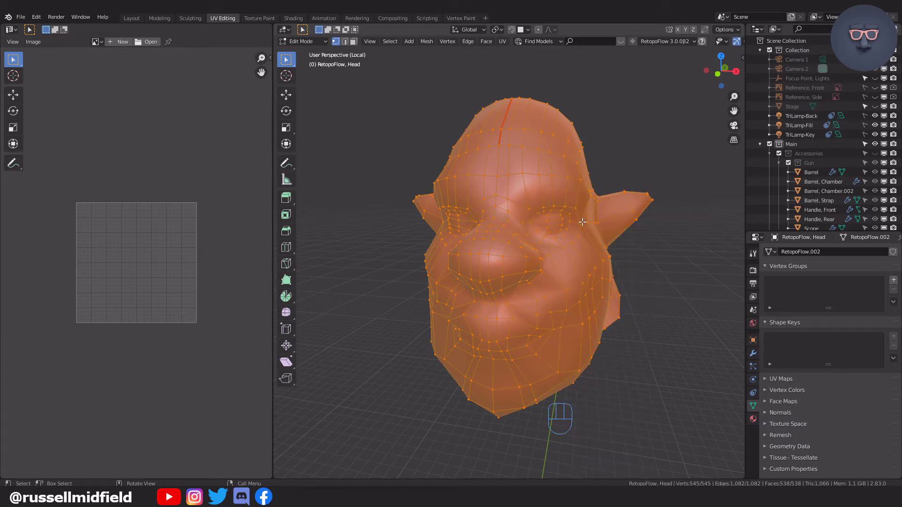
{"action": "key", "text": "u"}
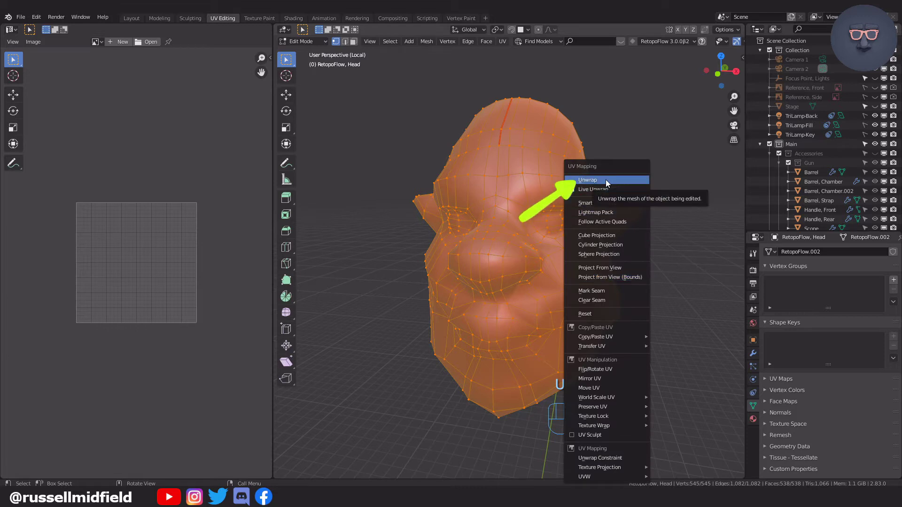
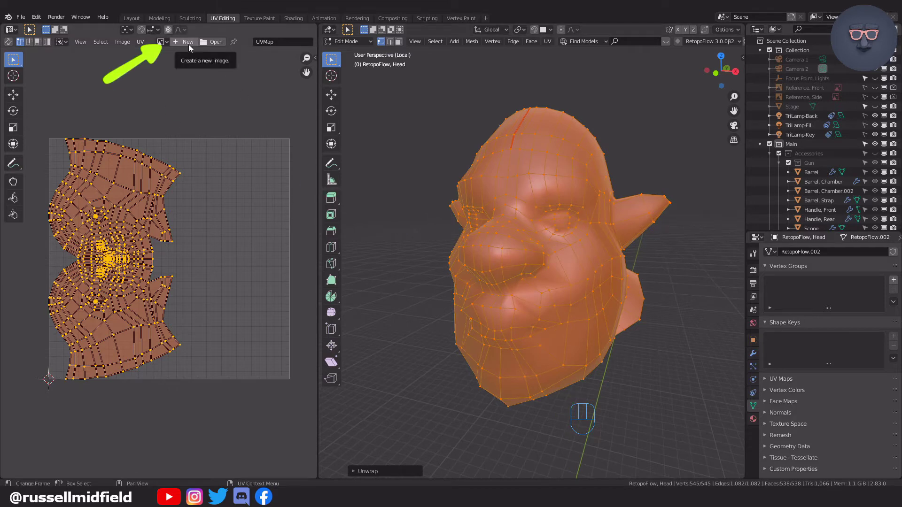
- Zoom into the UV editor to inspect the new UV Grid checker image
{"action": "left_click_drag", "start_coordinate": [193, 47], "coordinate": [233, 151]}
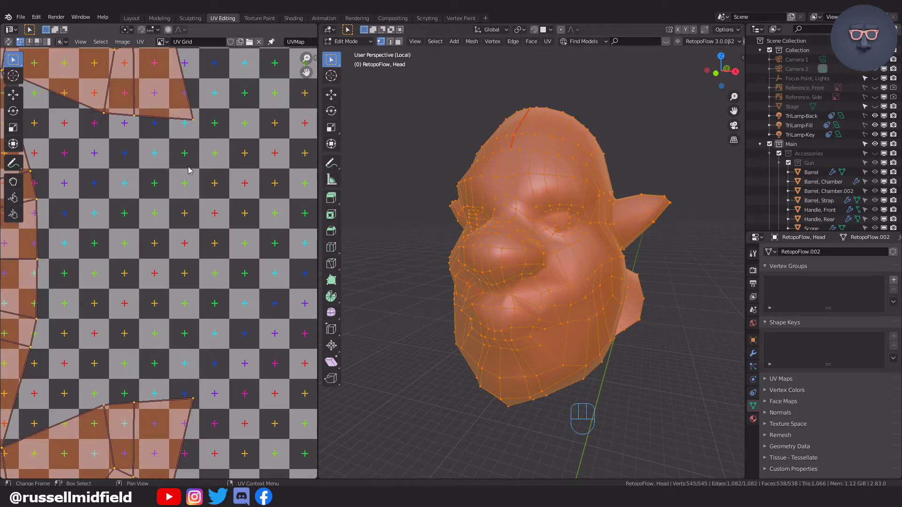
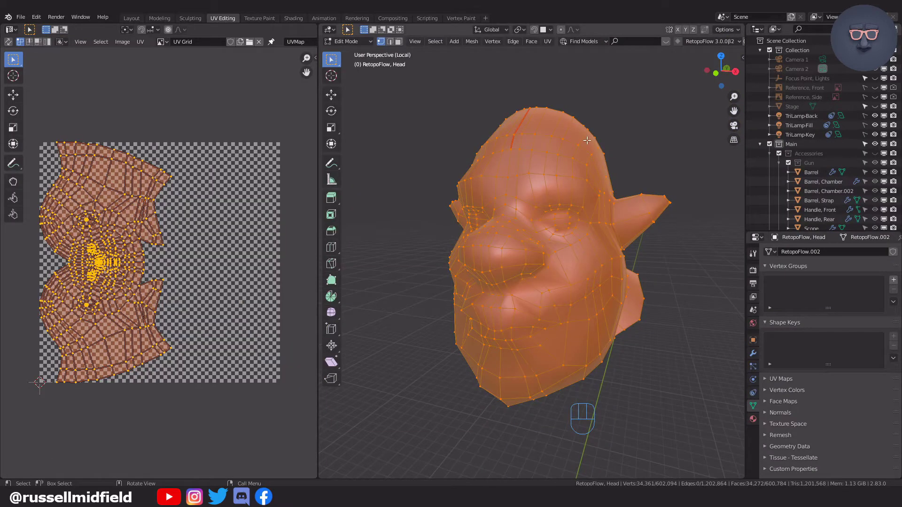
- Switch to Material Preview shading and view the checker-textured head in Object Mode
{"action": "key", "text": "z"}
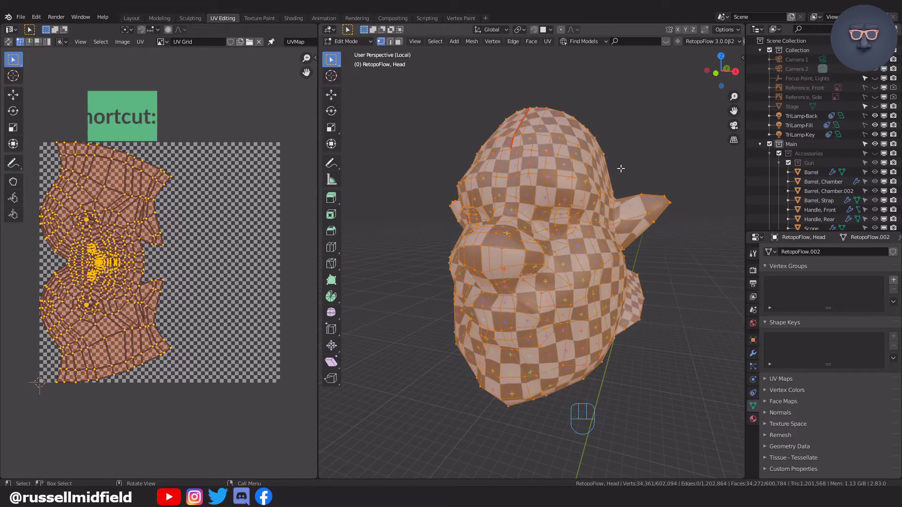
{"action": "key", "text": "Tab"}
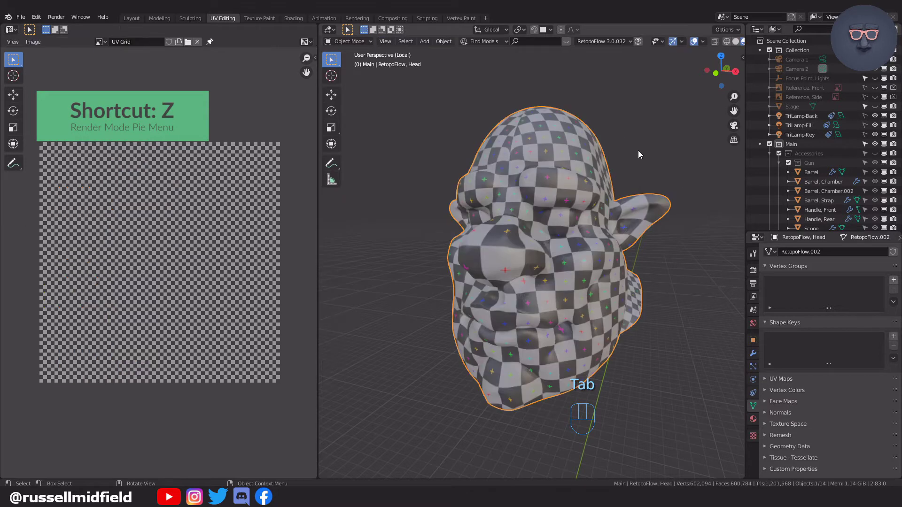
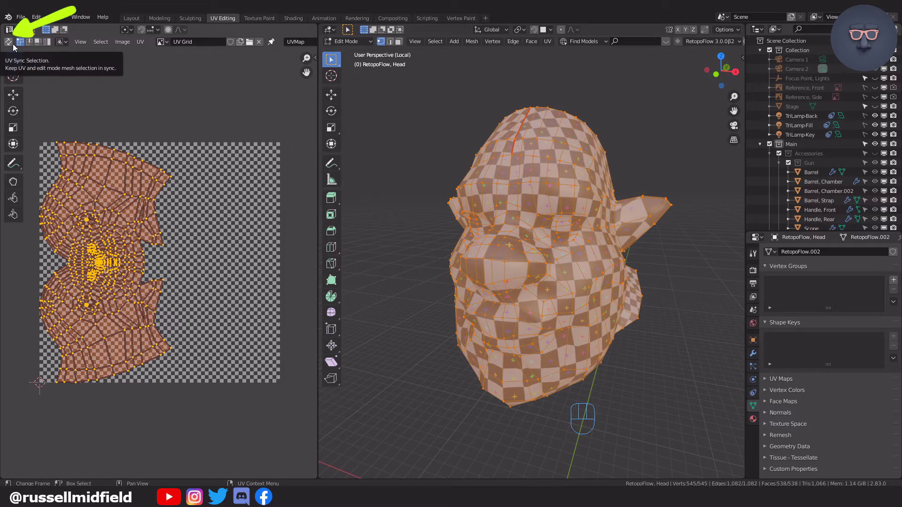
- Enable UV Sync Selection in the UV editor header
{"action": "left_click", "coordinate": [14, 50]}
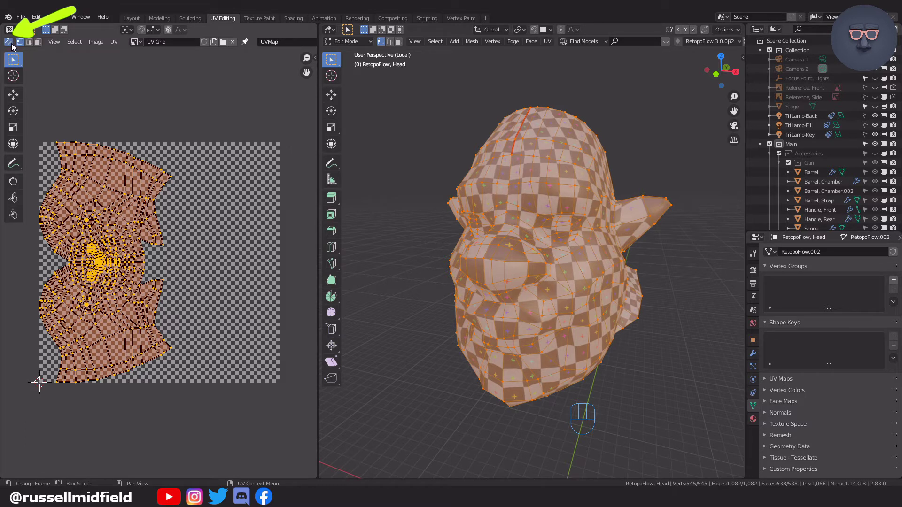
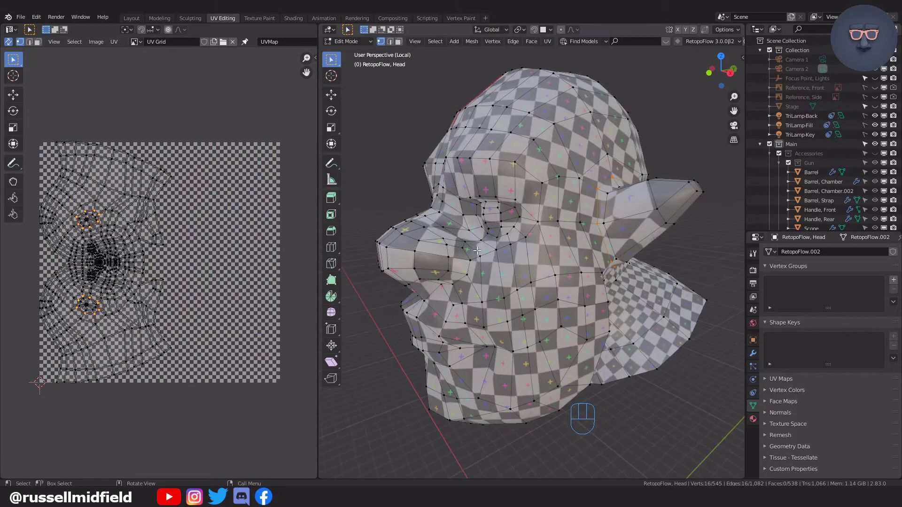
- Mark the selected eye, ear-base and neck loops as seams via Ctrl+E
{"action": "key", "text": "ctrl+e"}
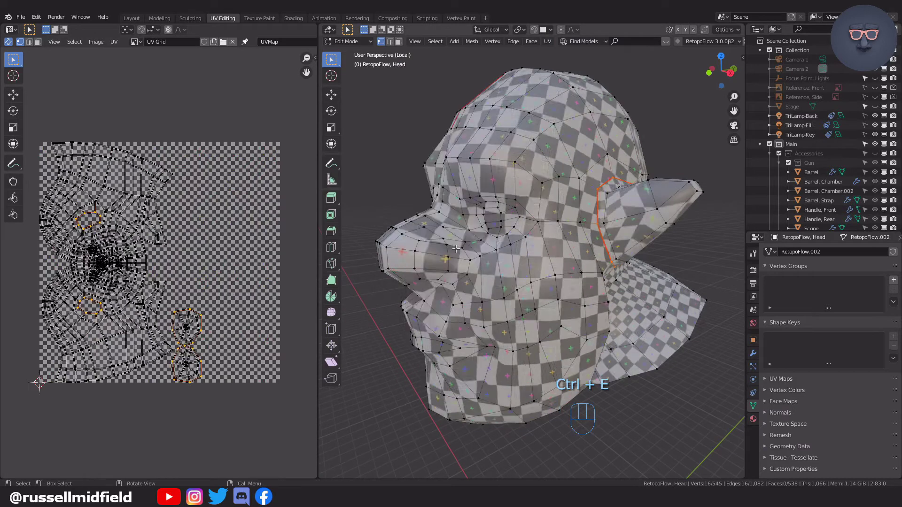
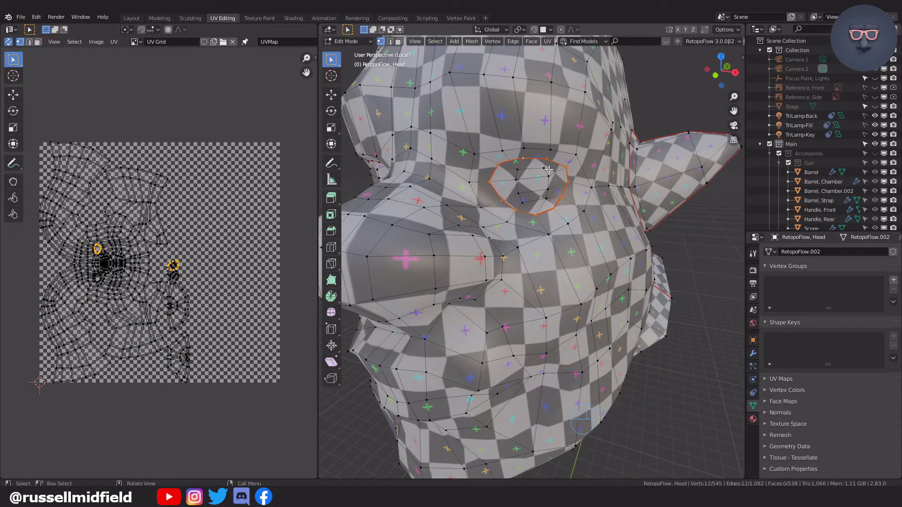
- Clear the seam on the eye loop and undo to rework it
{"action": "key", "text": "ctrl+e"}
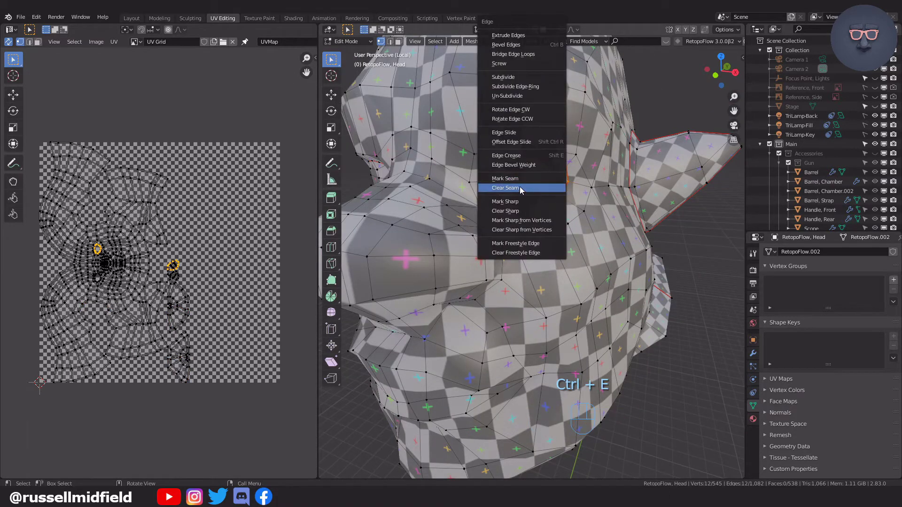
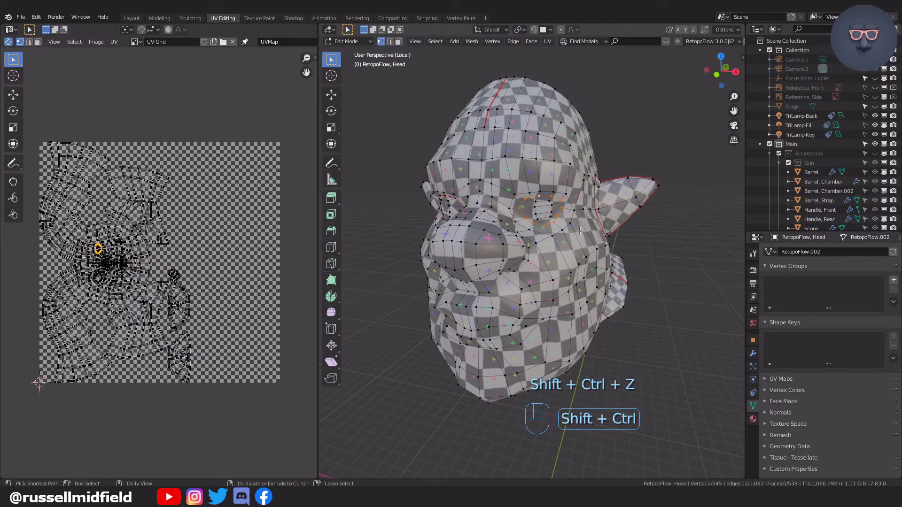
{"action": "key", "text": "ctrl+z"}
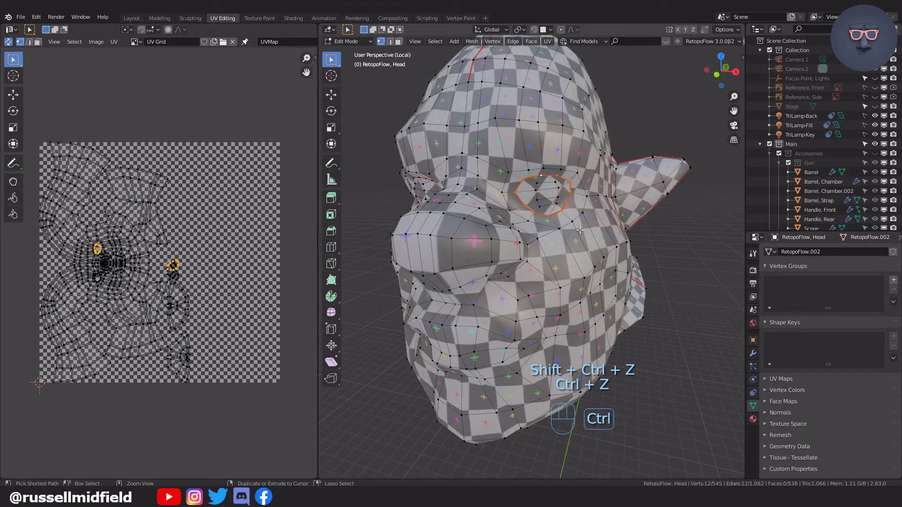
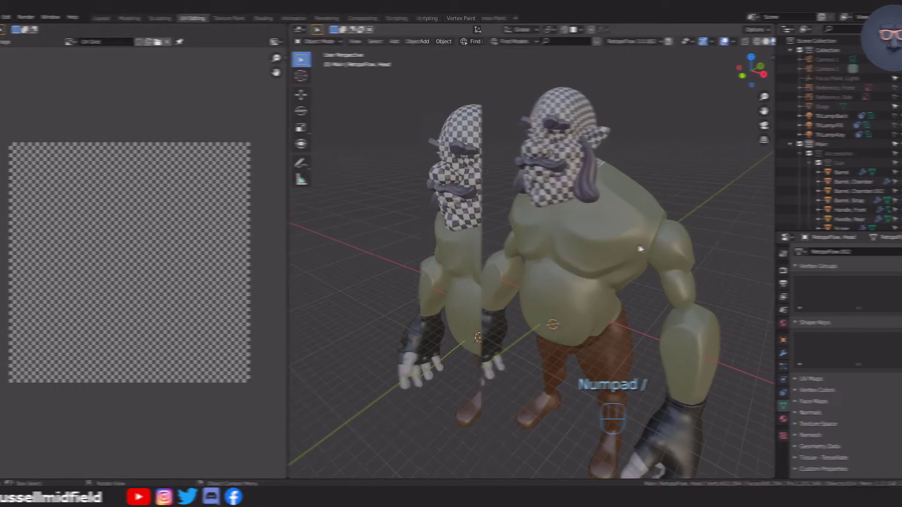
- Select the character's body object in Object Mode
{"action": "left_click", "coordinate": [558, 215]}
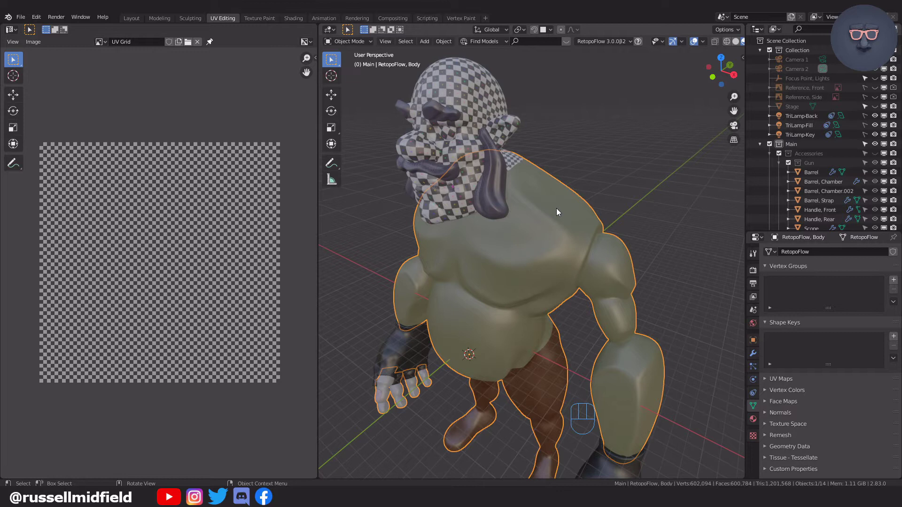
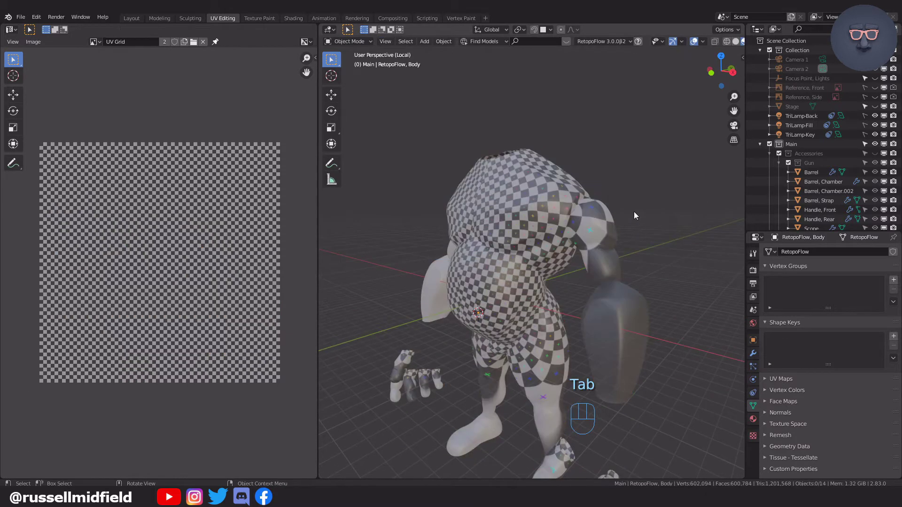
- Orbit around the body to inspect the checker texture on torso, legs and arms
{"action": "left_click_drag", "start_coordinate": [605, 187], "coordinate": [628, 188]}
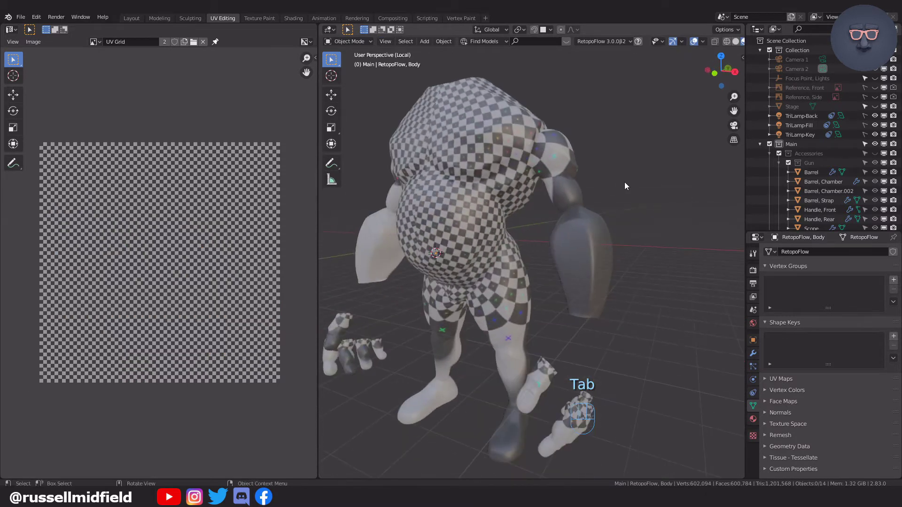
{"action": "left_click_drag", "start_coordinate": [644, 189], "coordinate": [664, 191]}
- Mark seams around the shoulder and down the arm, then re-unwrap the body
{"action": "left_click_drag", "start_coordinate": [603, 182], "coordinate": [625, 196]}
{"action": "key", "text": "ctrl+e"}
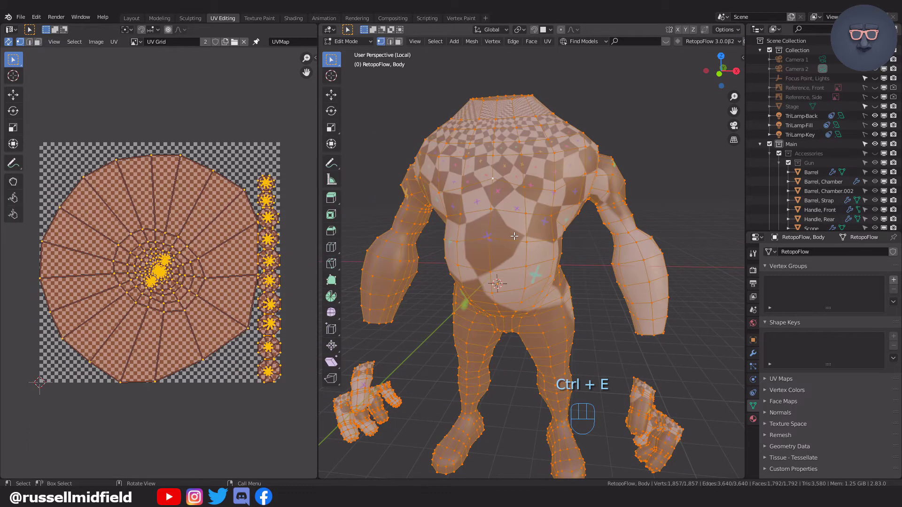
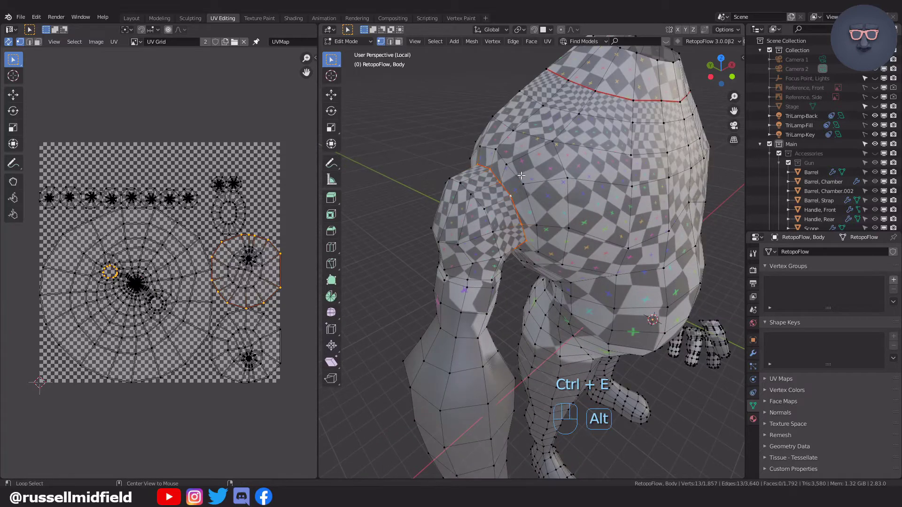
{"action": "key", "text": "ctrl+e"}
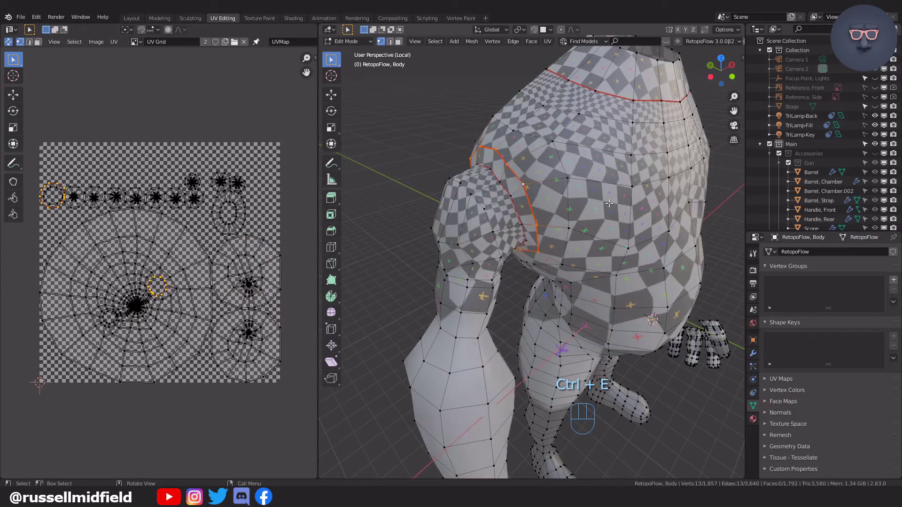
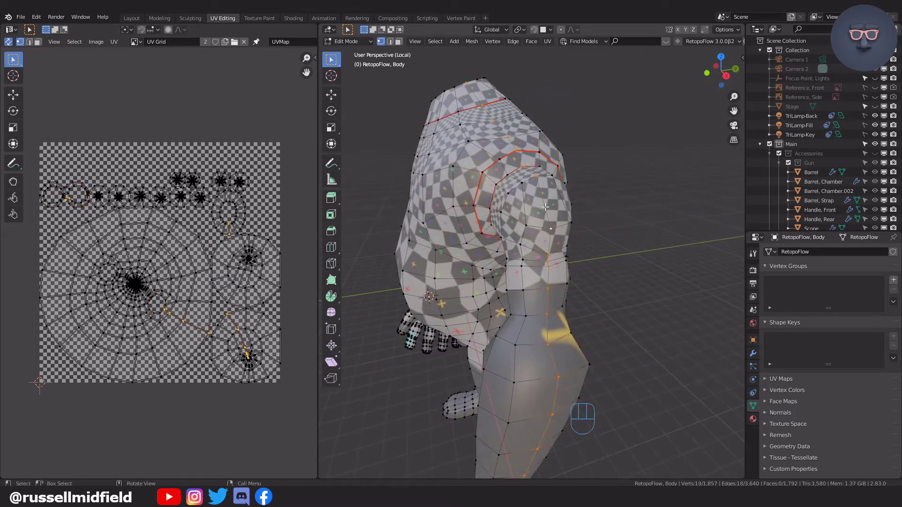
{"action": "key", "text": "ctrl+e"}
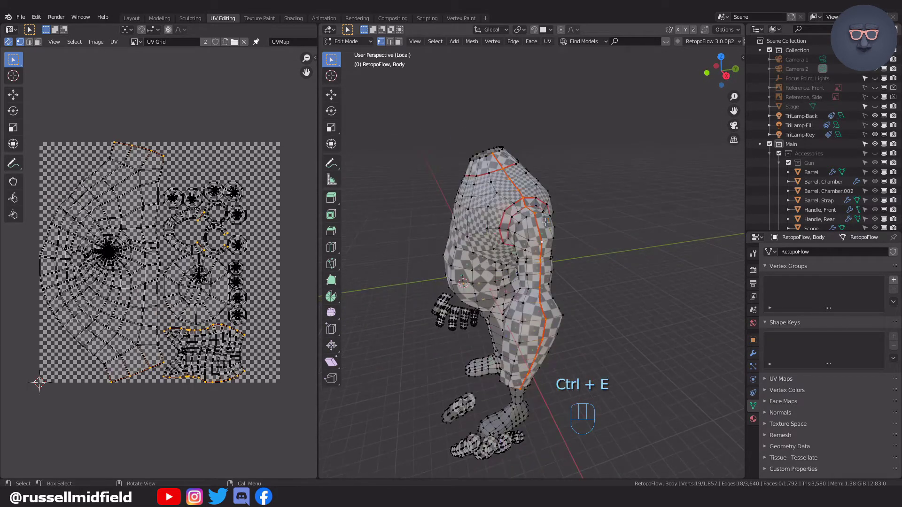
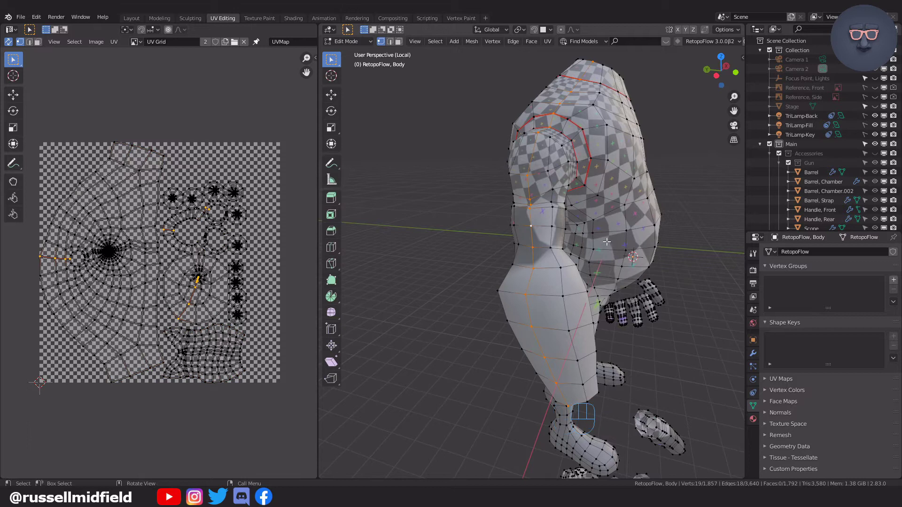
{"action": "key", "text": "ctrl+e"}
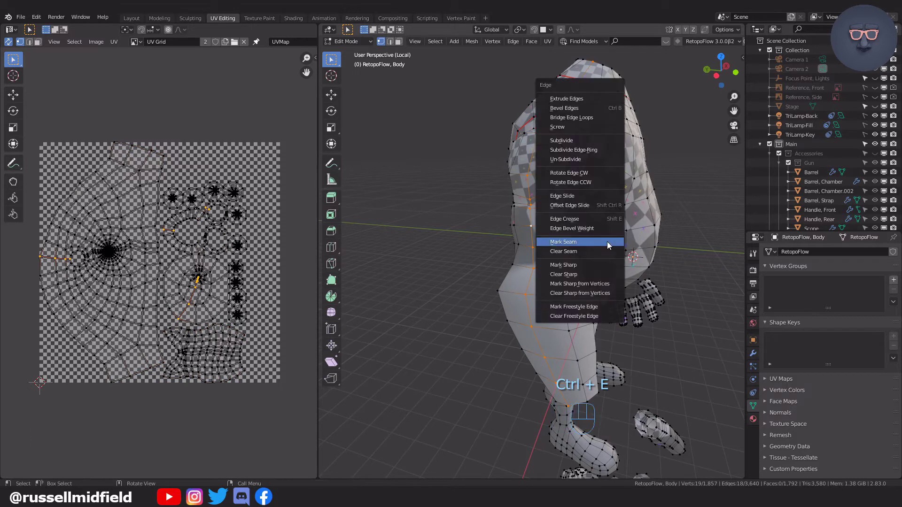
{"action": "key", "text": "ctrl+e"}
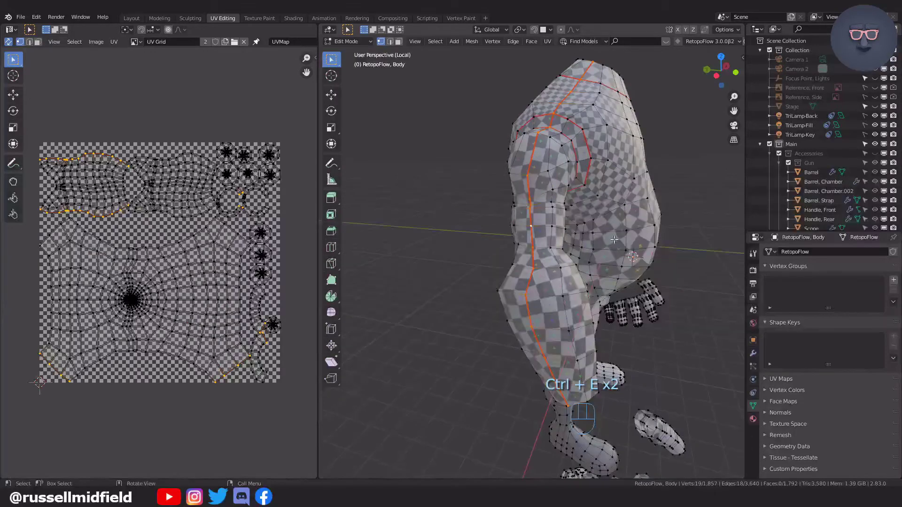
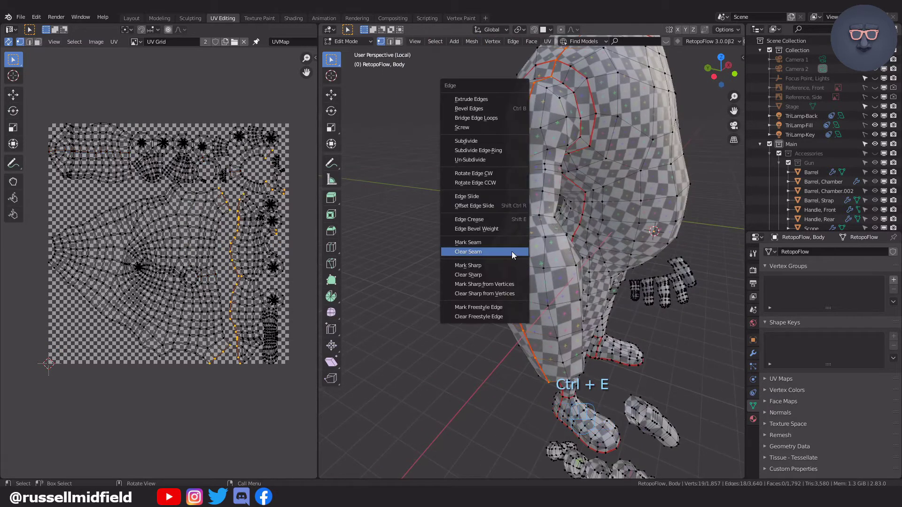
- Mark a new seam along a torso edge loop and re-unwrap the body as one large island
{"action": "key", "text": "Tab"}
{"action": "left_click", "coordinate": [681, 211]}
{"action": "left_click_drag", "start_coordinate": [687, 279], "coordinate": [611, 276]}
{"action": "left_click", "coordinate": [583, 249]}
{"action": "key", "text": "Tab"}
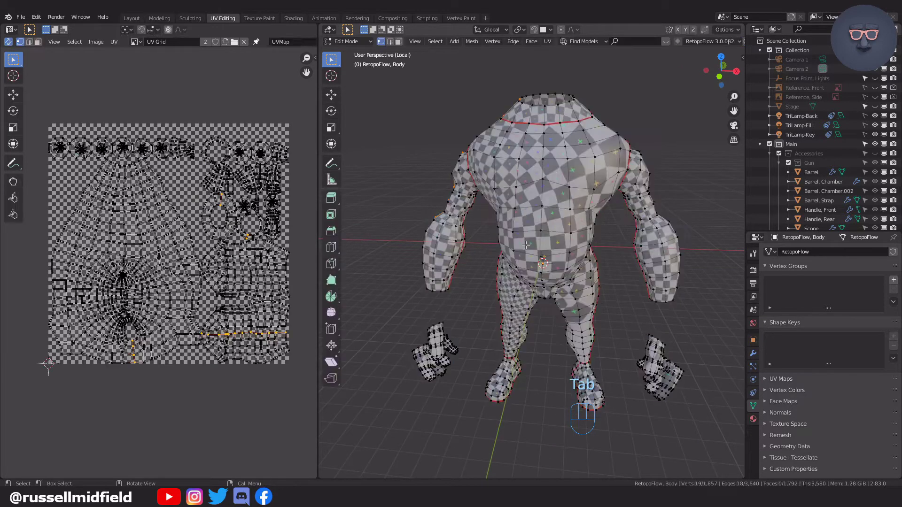
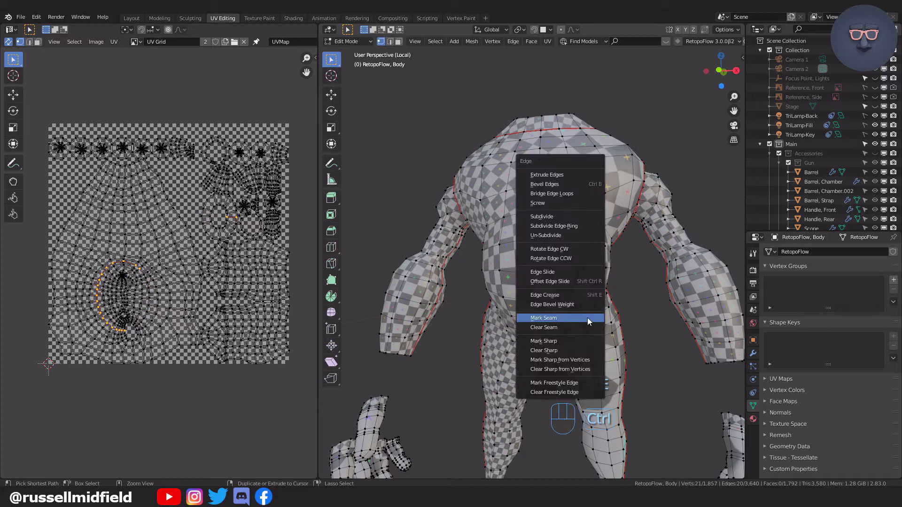
{"action": "key", "text": "ctrl+e"}
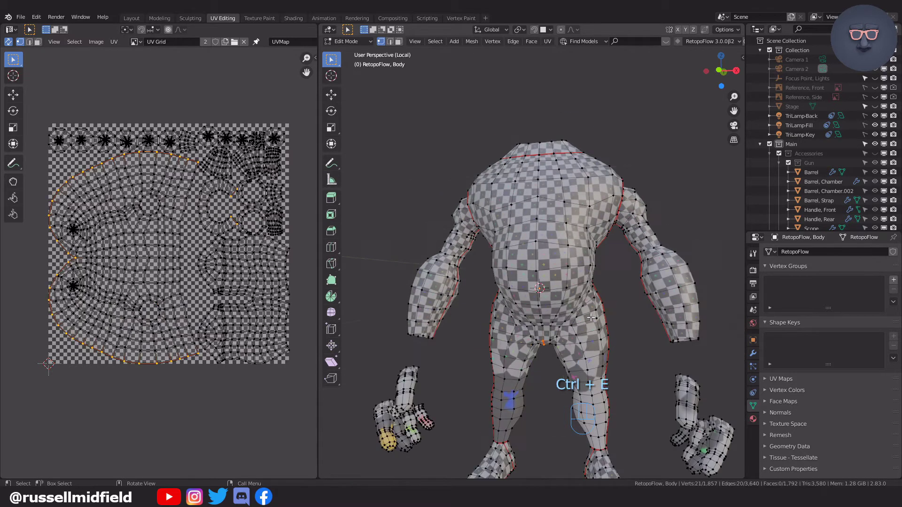
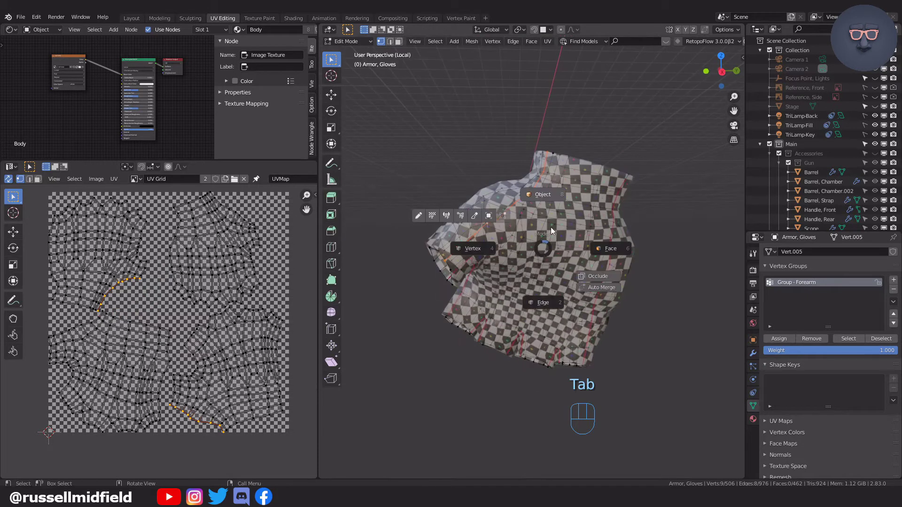
- Unwrap the first fingernail and shrink its island to the grid's lower edge
{"action": "left_click", "coordinate": [633, 154]}
{"action": "middle_click", "coordinate": [638, 261]}
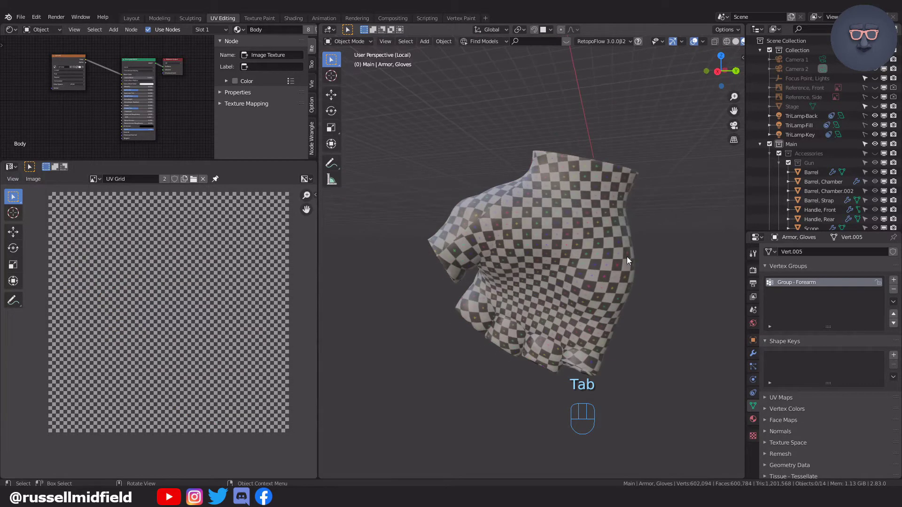
{"action": "left_click_drag", "start_coordinate": [647, 257], "coordinate": [480, 253]}
{"action": "left_click_drag", "start_coordinate": [602, 269], "coordinate": [557, 275]}
{"action": "key", "text": "Tab"}
{"action": "middle_click", "coordinate": [650, 205]}
{"action": "middle_click", "coordinate": [653, 215]}
{"action": "key", "text": "Tab"}
{"action": "key", "text": "a"}
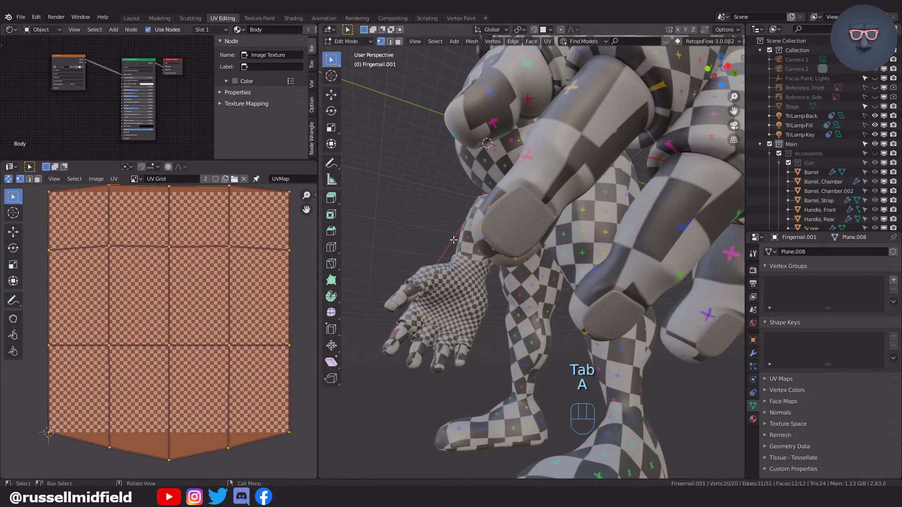
{"action": "key", "text": "u"}
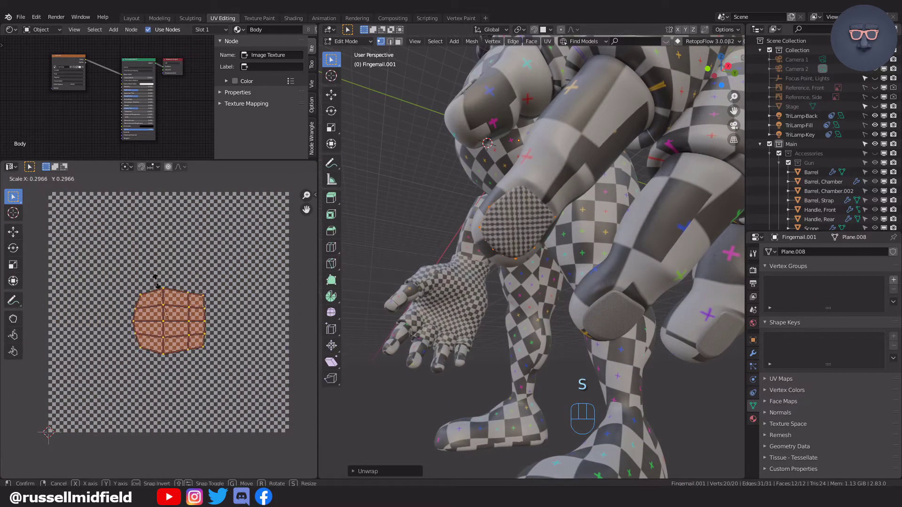
{"action": "key", "text": "s"}
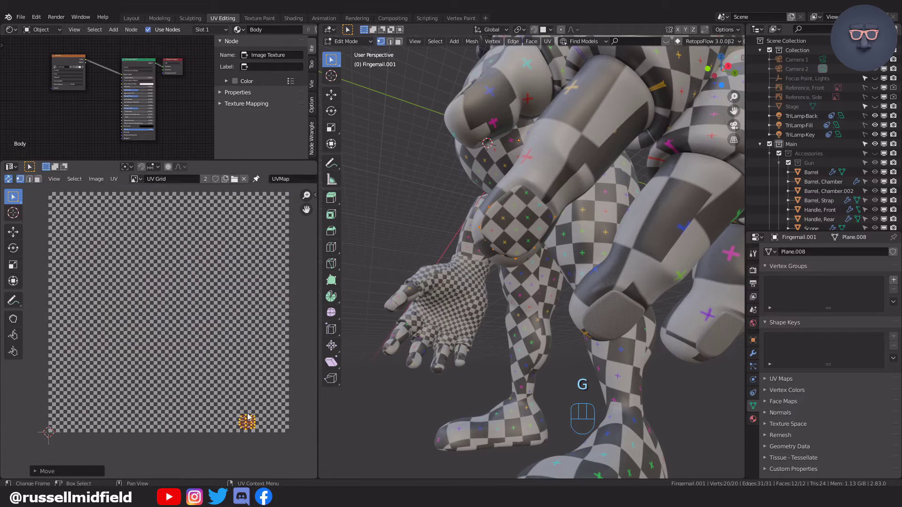
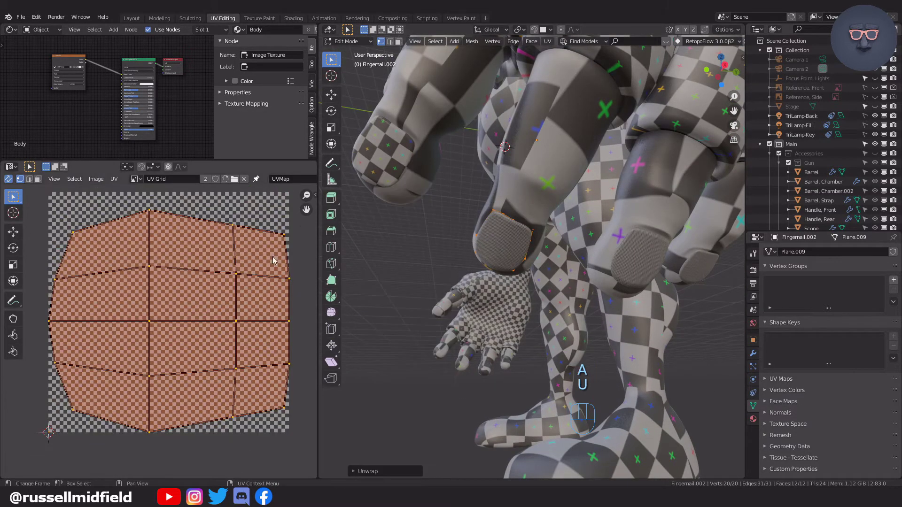
- Unwrap and shrink the second, third and fourth fingernail islands the same way
{"action": "key", "text": "s"}
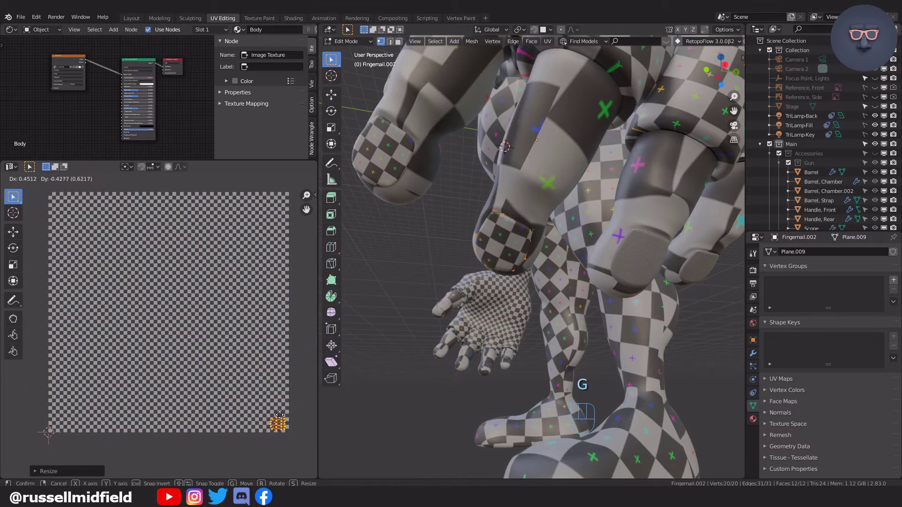
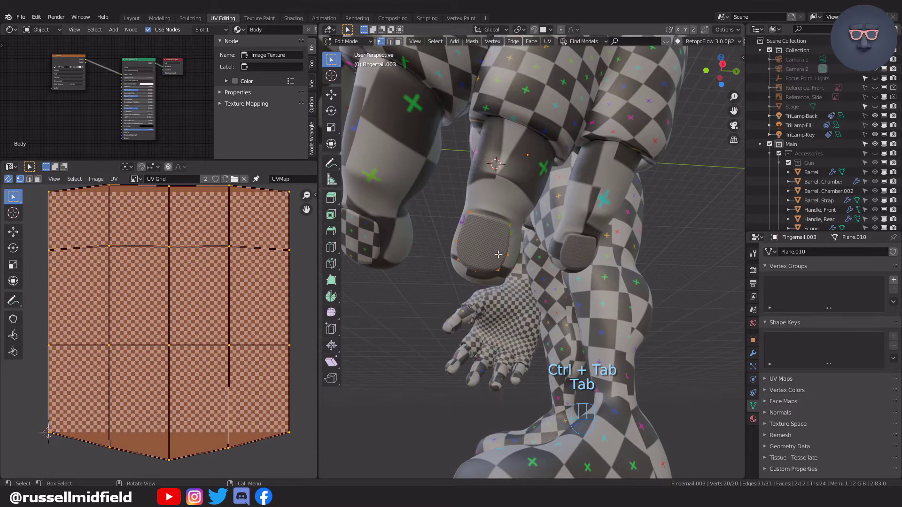
{"action": "key", "text": "u"}
{"action": "key", "text": "s"}
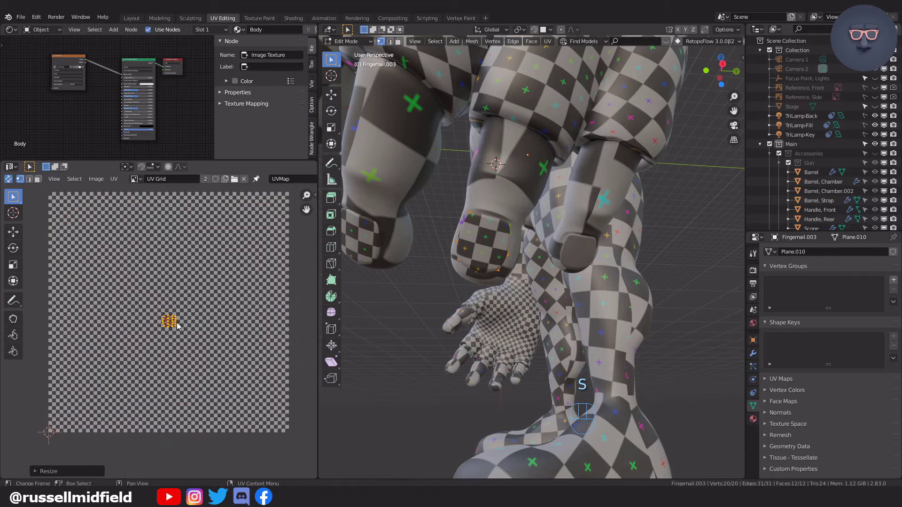
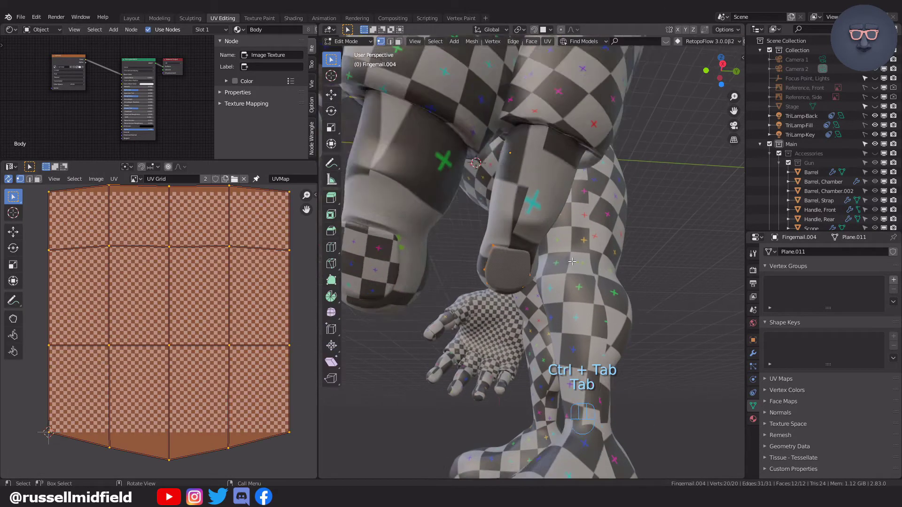
{"action": "key", "text": "u"}
{"action": "key", "text": "s"}
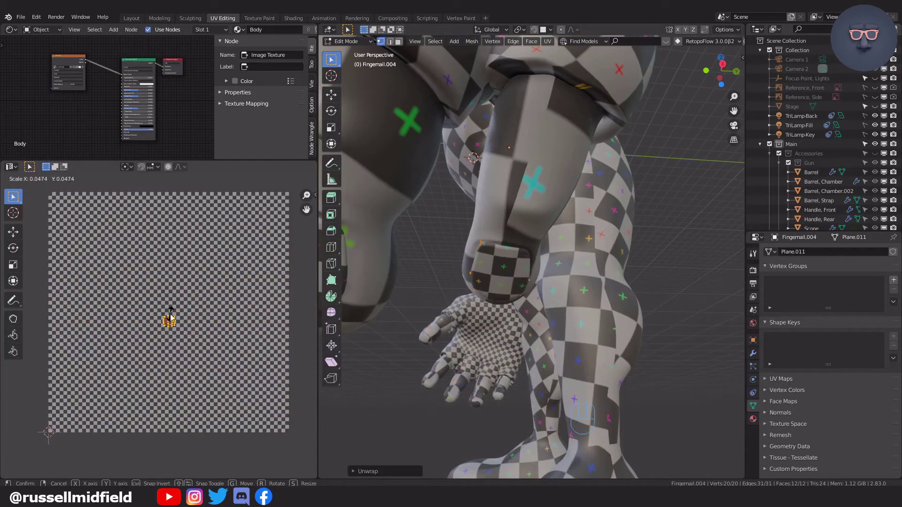
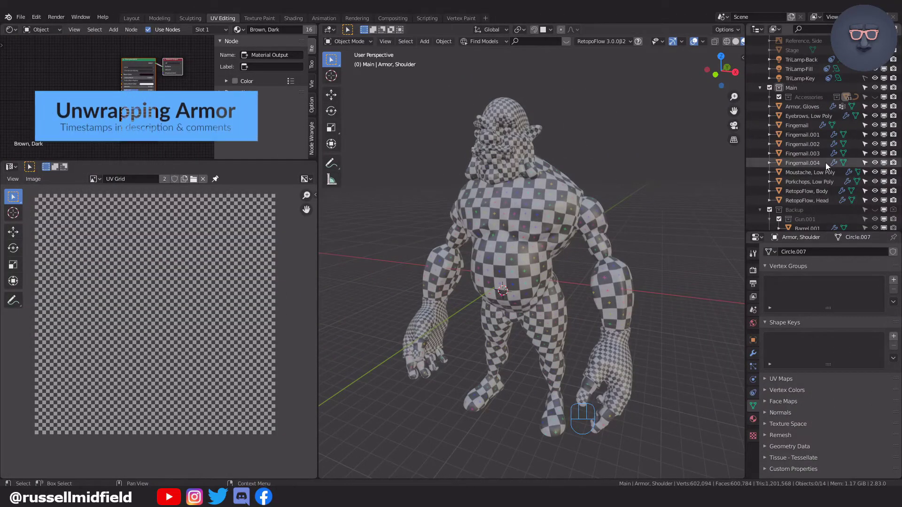
- Hide the body and face objects and reveal the Accessories armor collection
{"action": "left_click_drag", "start_coordinate": [878, 114], "coordinate": [876, 202]}
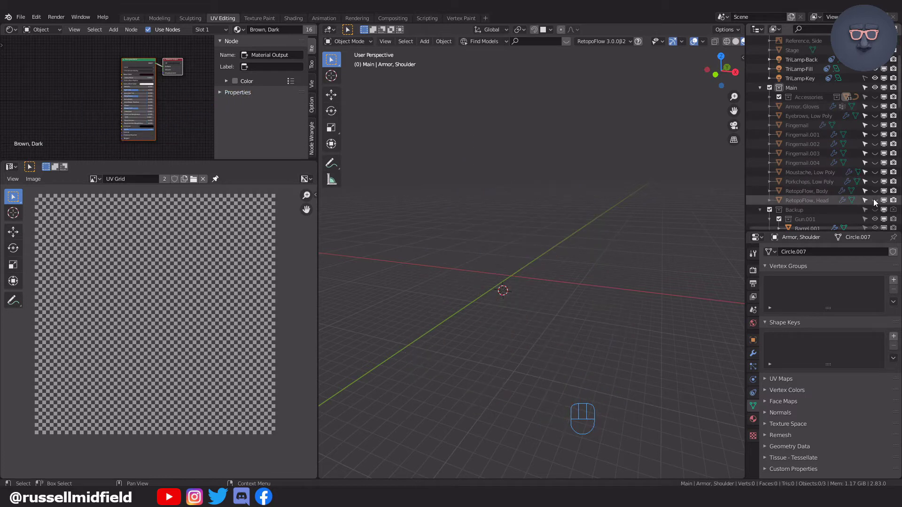
{"action": "left_click", "coordinate": [877, 100]}
{"action": "middle_click", "coordinate": [616, 206]}
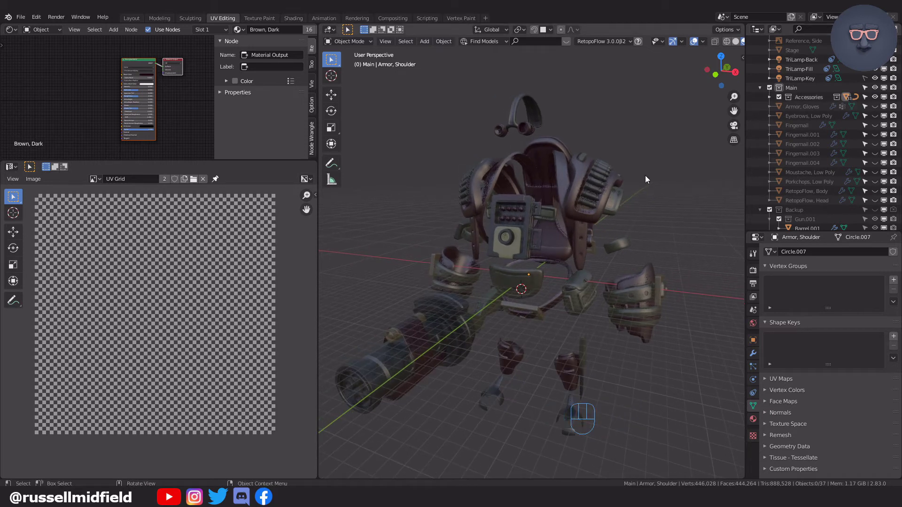
{"action": "left_click_drag", "start_coordinate": [633, 171], "coordinate": [616, 187]}
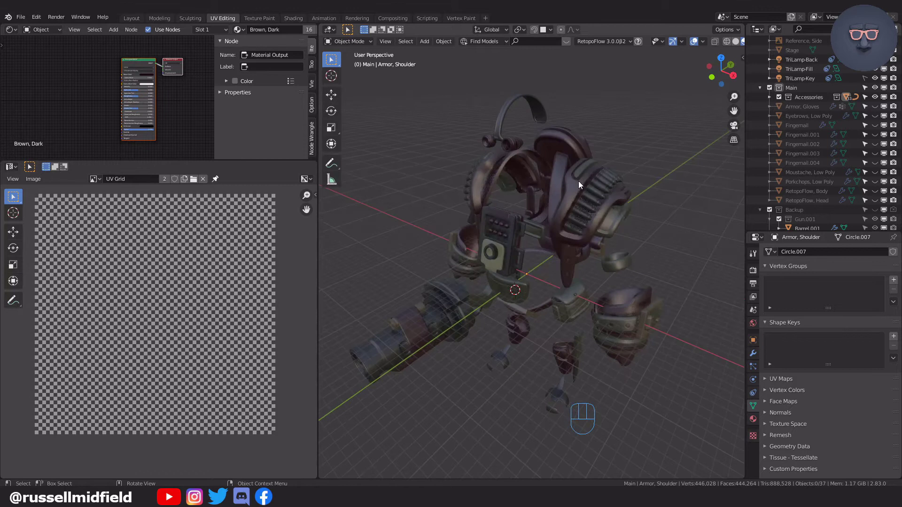
- Select the goggles bridge piece and bring it into close view
{"action": "left_click", "coordinate": [510, 118]}
{"action": "left_click_drag", "start_coordinate": [568, 178], "coordinate": [565, 204]}
{"action": "middle_click", "coordinate": [578, 182]}
- Select the whole goggles bridge mesh and bring up the unwrap options for Smart UV Project
{"action": "key", "text": "Tab"}
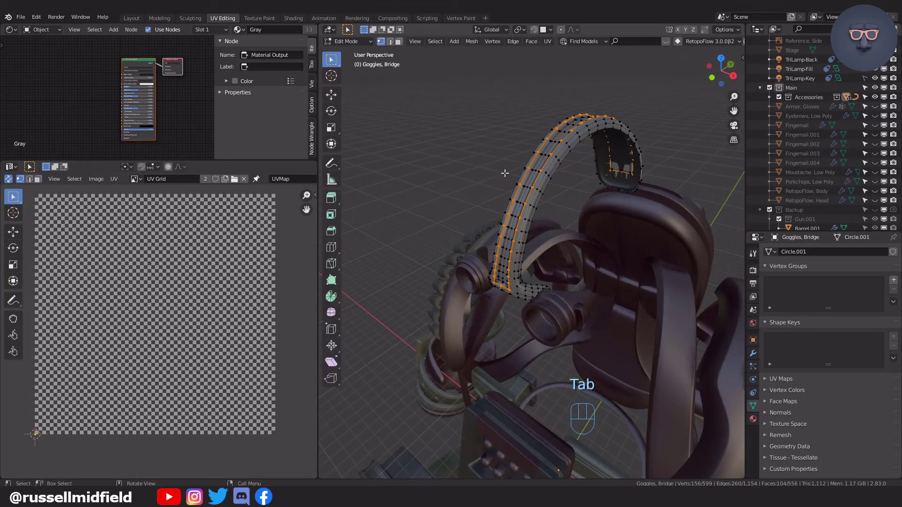
{"action": "key", "text": "a"}
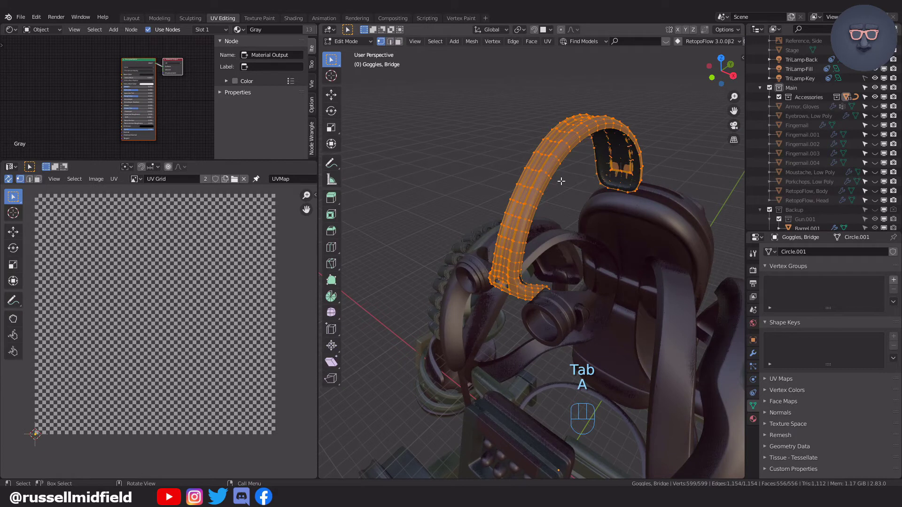
{"action": "key", "text": "u"}
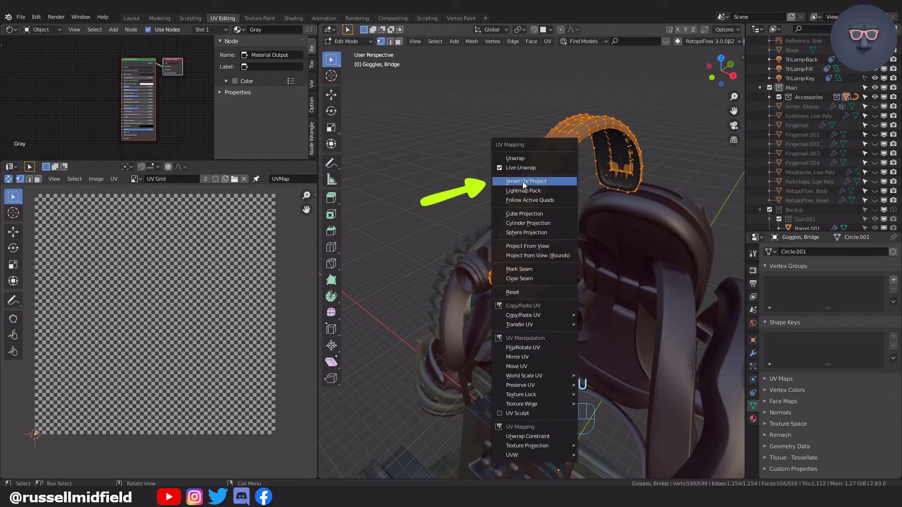
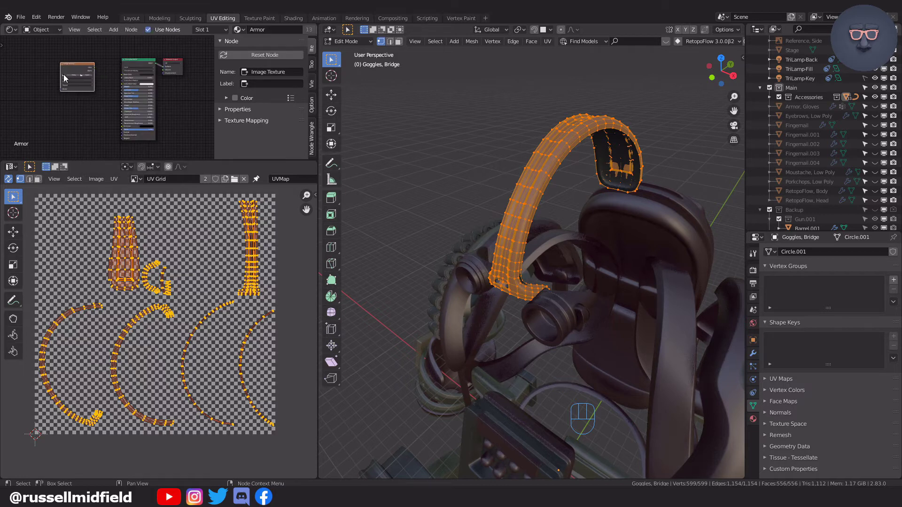
- Connect the UV Grid checker image to the Armor material's Base Color and return to Object Mode
{"action": "left_click_drag", "start_coordinate": [67, 79], "coordinate": [62, 80]}
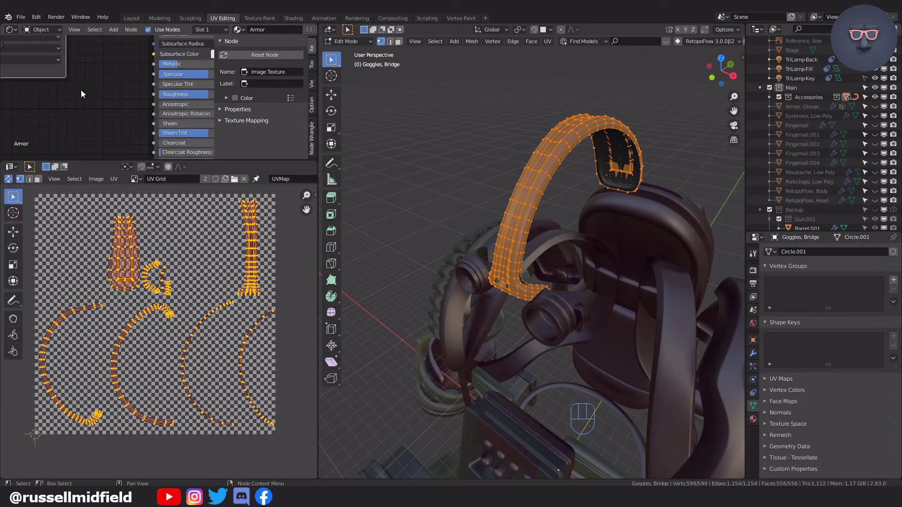
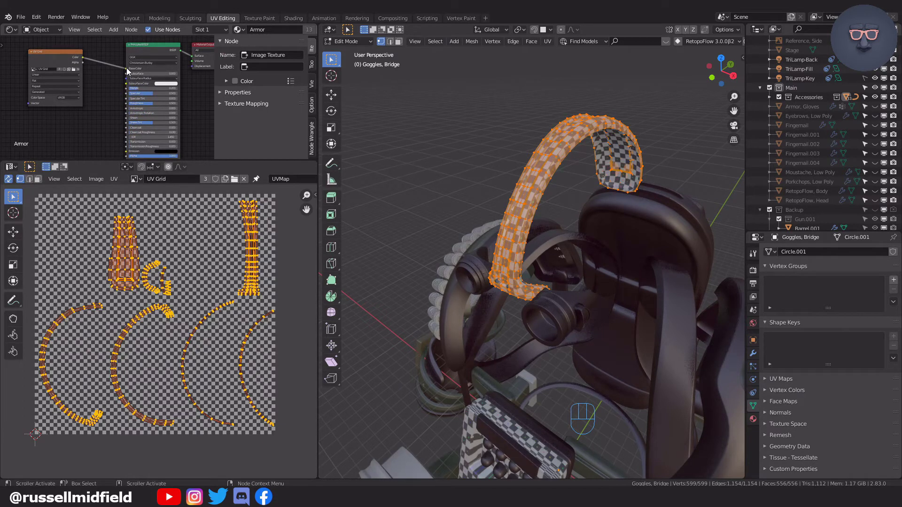
{"action": "key", "text": "Tab"}
{"action": "left_click", "coordinate": [469, 101]}
{"action": "middle_click", "coordinate": [511, 244]}
- Select the goggles, another armor piece and the calf armor pieces together
{"action": "middle_click", "coordinate": [664, 278]}
{"action": "left_click_drag", "start_coordinate": [652, 284], "coordinate": [618, 262]}
{"action": "middle_click", "coordinate": [612, 248]}
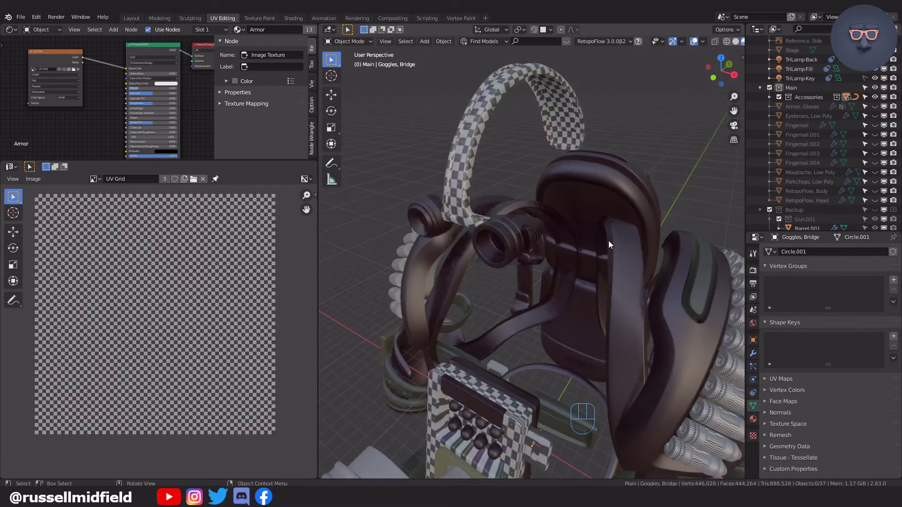
{"action": "left_click", "coordinate": [514, 245]}
{"action": "key", "text": "Tab"}
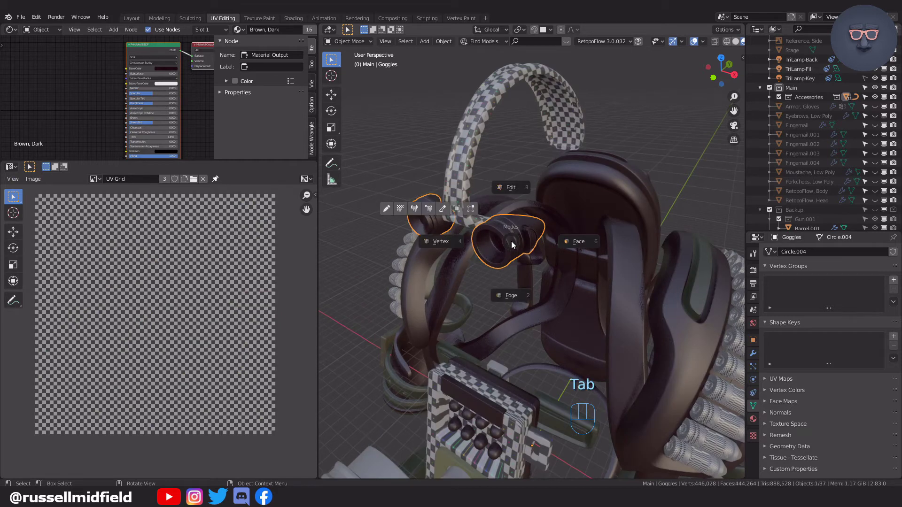
{"action": "left_click", "coordinate": [242, 32]}
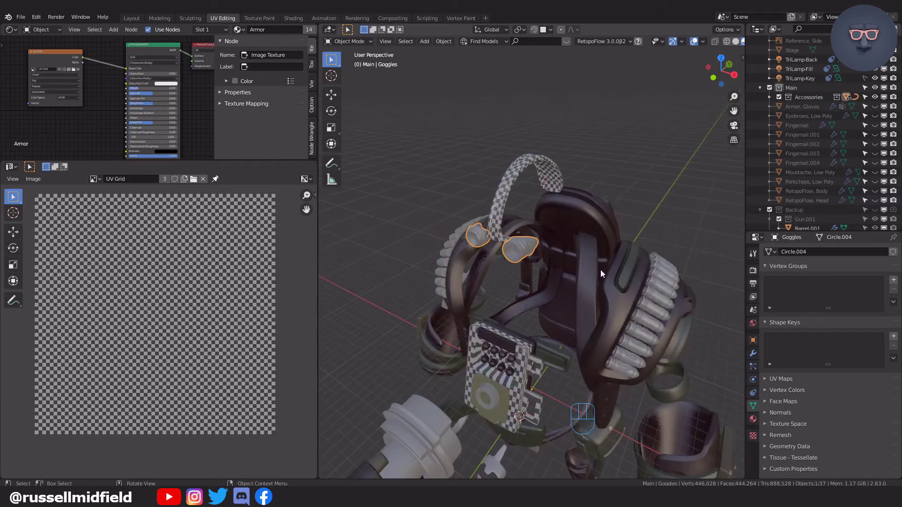
{"action": "left_click_drag", "start_coordinate": [594, 270], "coordinate": [573, 240]}
{"action": "left_click", "coordinate": [564, 241]}
{"action": "left_click_drag", "start_coordinate": [594, 220], "coordinate": [620, 278]}
{"action": "middle_click", "coordinate": [620, 278]}
{"action": "left_click", "coordinate": [625, 326]}
- Add the remaining armor, make the checkered belt buckle active and link the Armor material to all
{"action": "left_click_drag", "start_coordinate": [431, 189], "coordinate": [544, 324]}
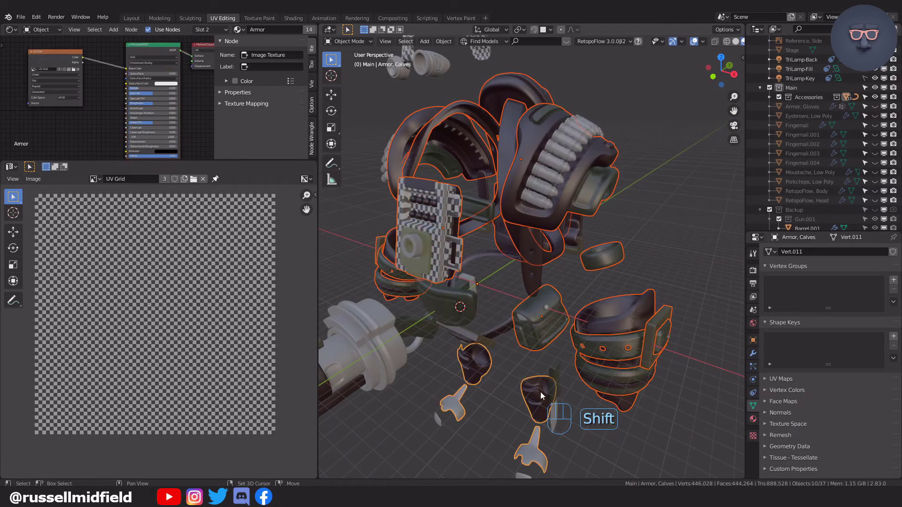
{"action": "left_click_drag", "start_coordinate": [502, 338], "coordinate": [445, 316]}
{"action": "left_click_drag", "start_coordinate": [519, 365], "coordinate": [481, 301]}
{"action": "key", "text": "ctrl+z"}
{"action": "left_click_drag", "start_coordinate": [556, 332], "coordinate": [563, 319]}
{"action": "left_click", "coordinate": [539, 309]}
{"action": "left_click_drag", "start_coordinate": [600, 267], "coordinate": [642, 276]}
{"action": "key", "text": "ctrl+l"}
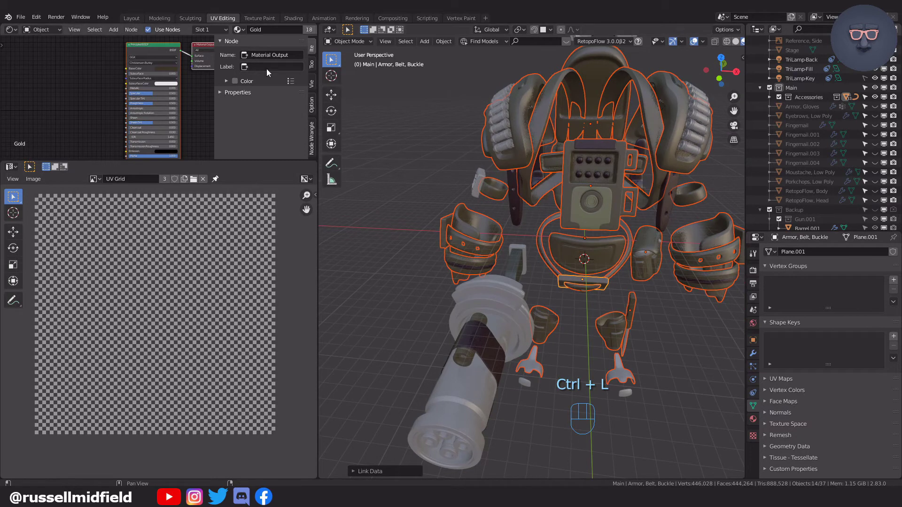
{"action": "left_click", "coordinate": [248, 36]}
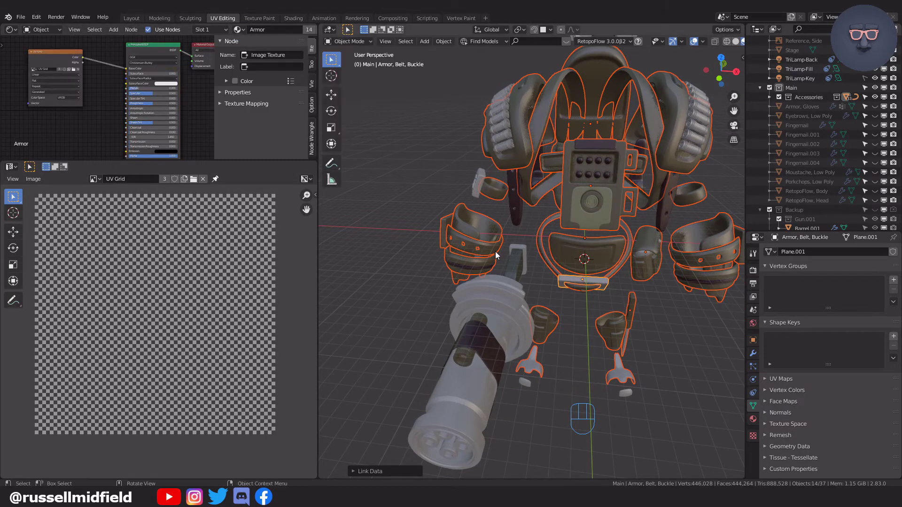
{"action": "key", "text": "ctrl+l"}
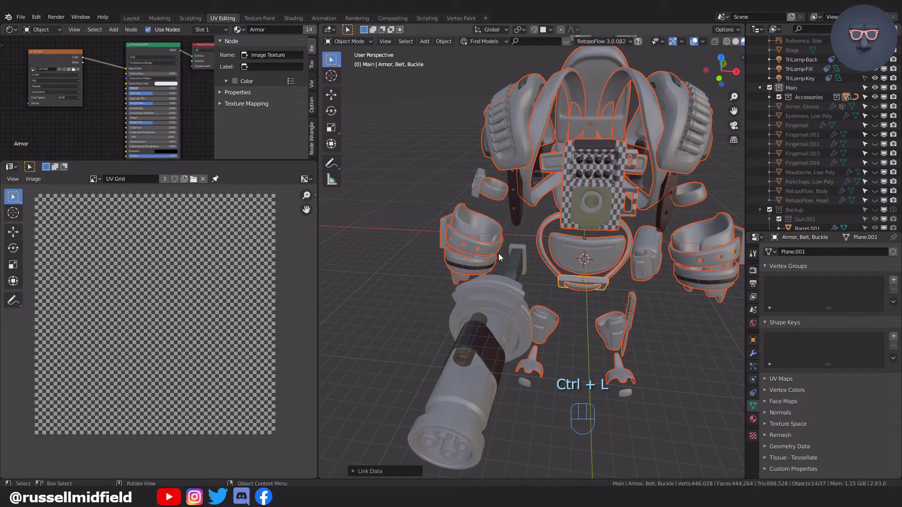
- Inspect the now-grey armor set and select the front shoulder strap
{"action": "left_click_drag", "start_coordinate": [665, 256], "coordinate": [641, 265]}
{"action": "left_click_drag", "start_coordinate": [635, 263], "coordinate": [597, 256]}
{"action": "left_click_drag", "start_coordinate": [578, 252], "coordinate": [561, 243]}
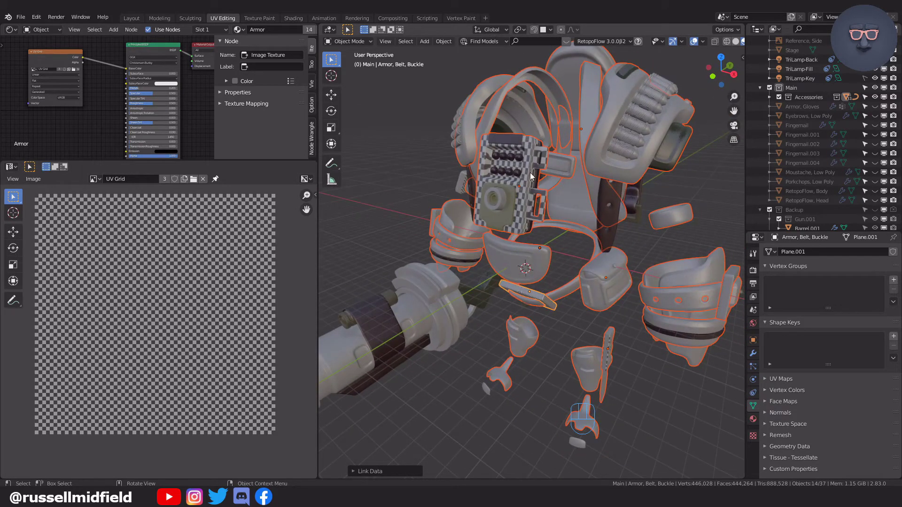
{"action": "left_click", "coordinate": [612, 213]}
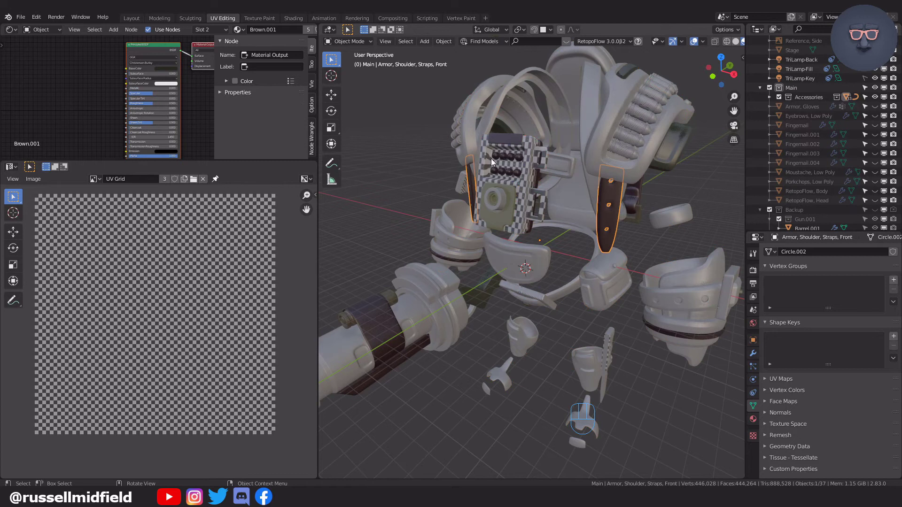
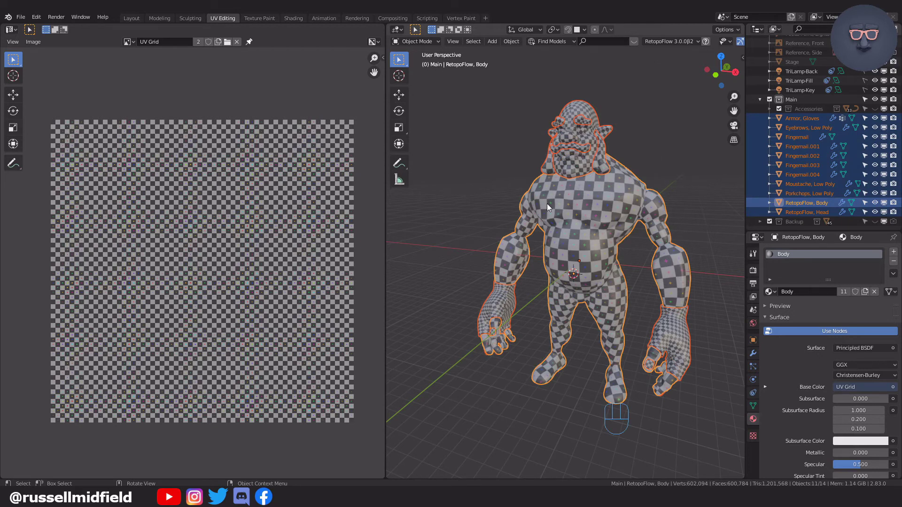
- Select all geometry of the body meshes and Pack Islands to fill the UV grid without overlap
{"action": "key", "text": "Tab"}
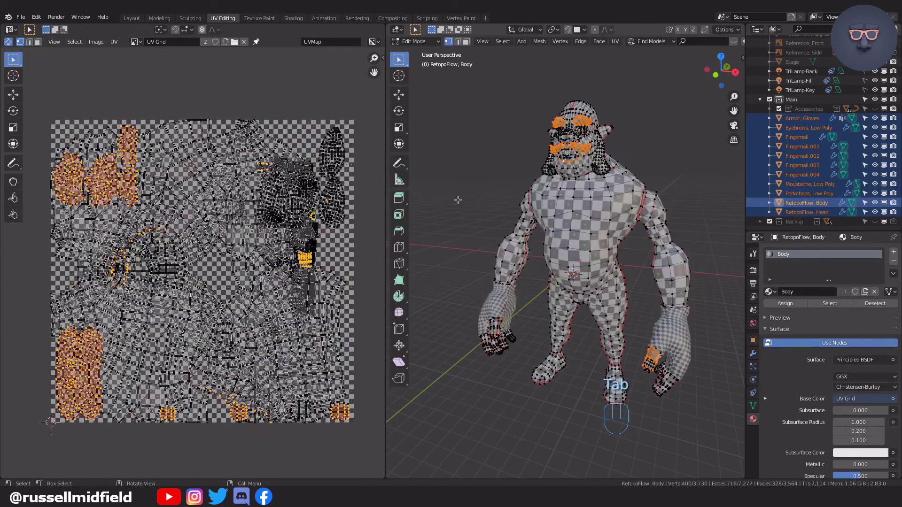
{"action": "key", "text": "a"}
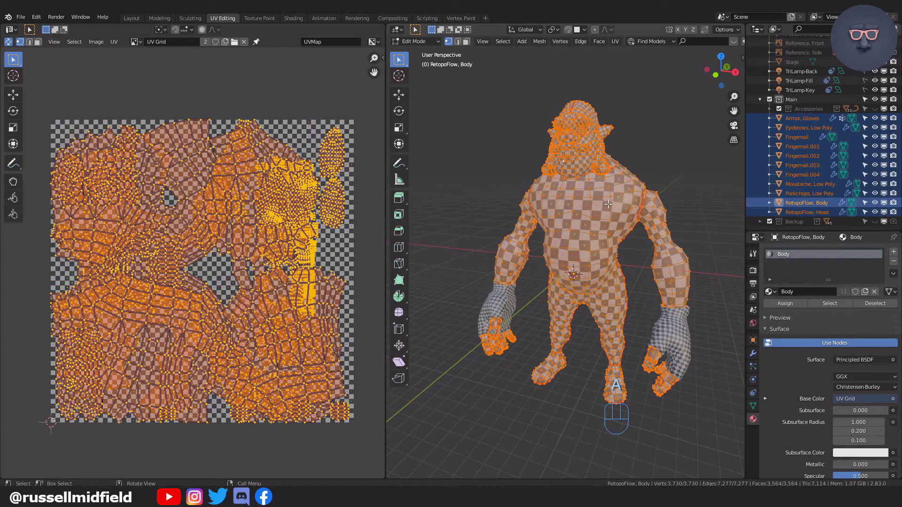
{"action": "left_click_drag", "start_coordinate": [114, 41], "coordinate": [160, 189]}
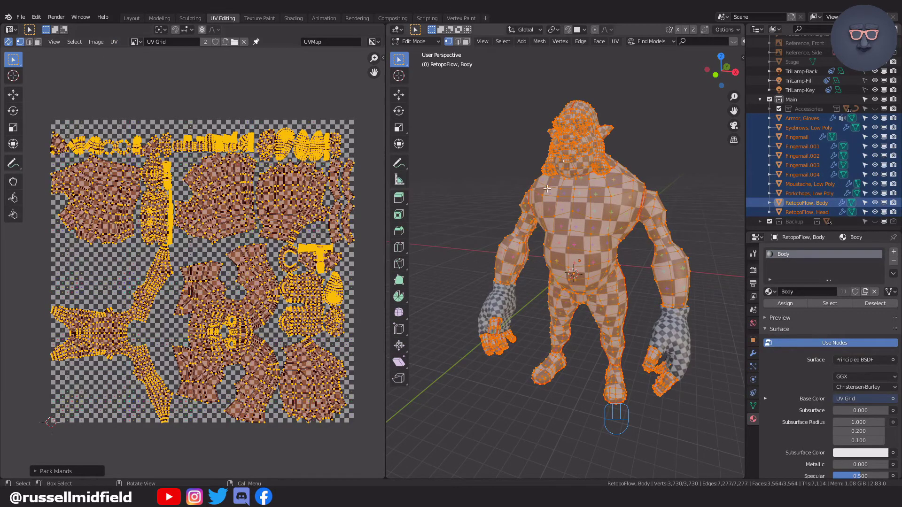
- Return to Object Mode and orbit the character to inspect the repacked checker on body, head and arms
{"action": "key", "text": "Tab"}
{"action": "left_click", "coordinate": [518, 138]}
{"action": "left_click_drag", "start_coordinate": [647, 241], "coordinate": [639, 242]}
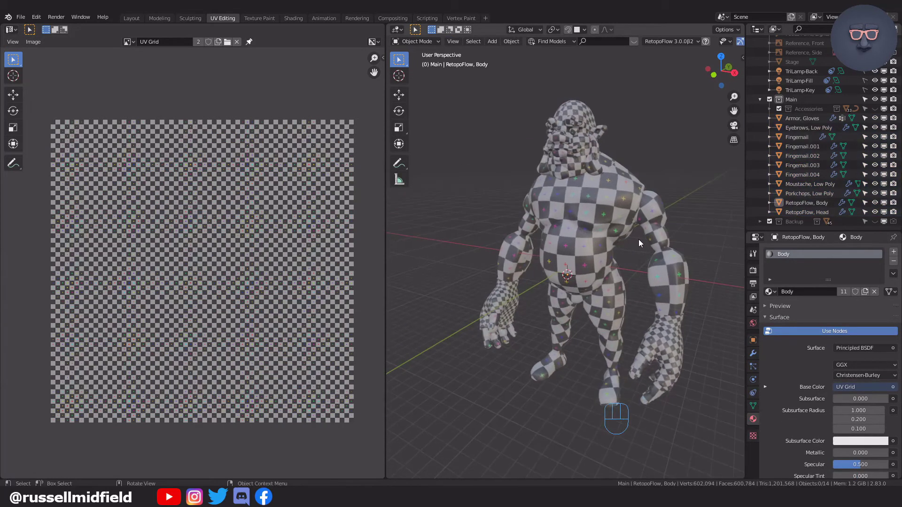
{"action": "left_click_drag", "start_coordinate": [639, 242], "coordinate": [637, 245]}
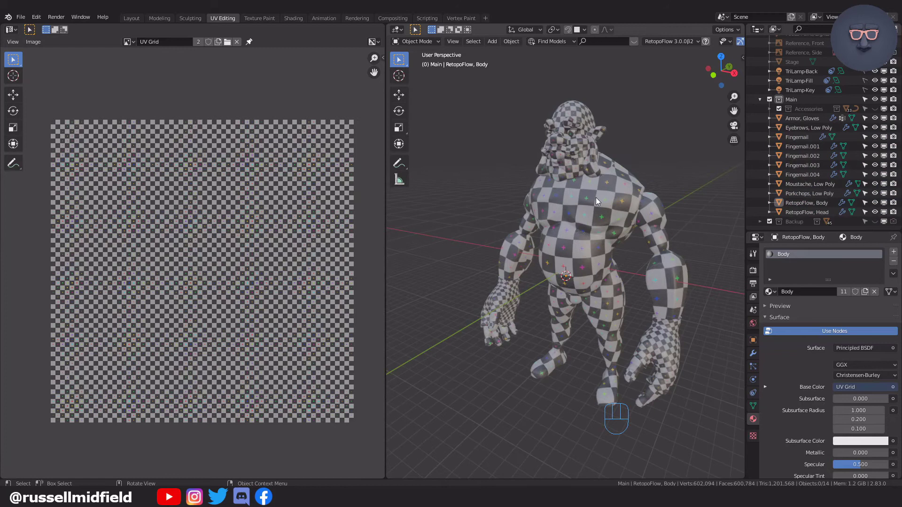
{"action": "left_click_drag", "start_coordinate": [622, 288], "coordinate": [627, 285]}
{"action": "key", "text": "Tab"}
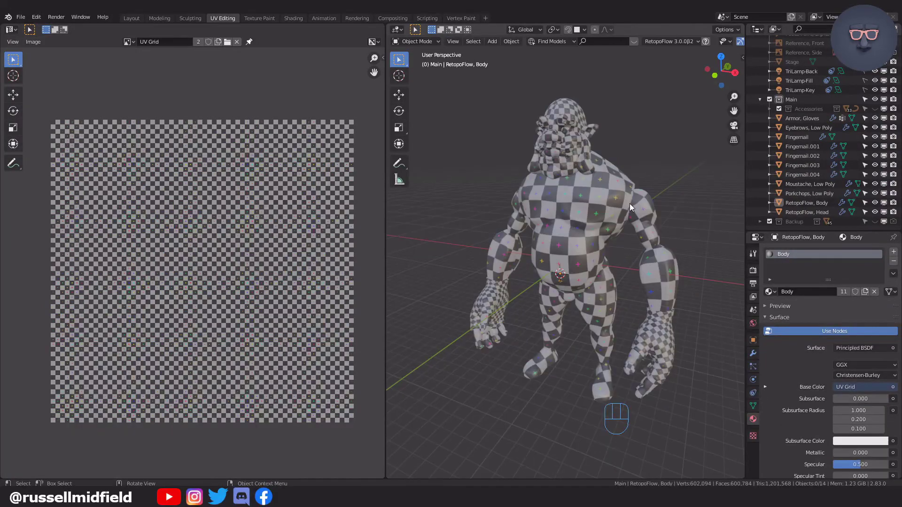
- Box-select the body objects, apply Average Islands Scale to all UVs, then Pack Islands again
{"action": "left_click_drag", "start_coordinate": [432, 85], "coordinate": [696, 430]}
{"action": "key", "text": "Tab"}
{"action": "key", "text": "a"}
{"action": "left_click_drag", "start_coordinate": [117, 44], "coordinate": [184, 196]}
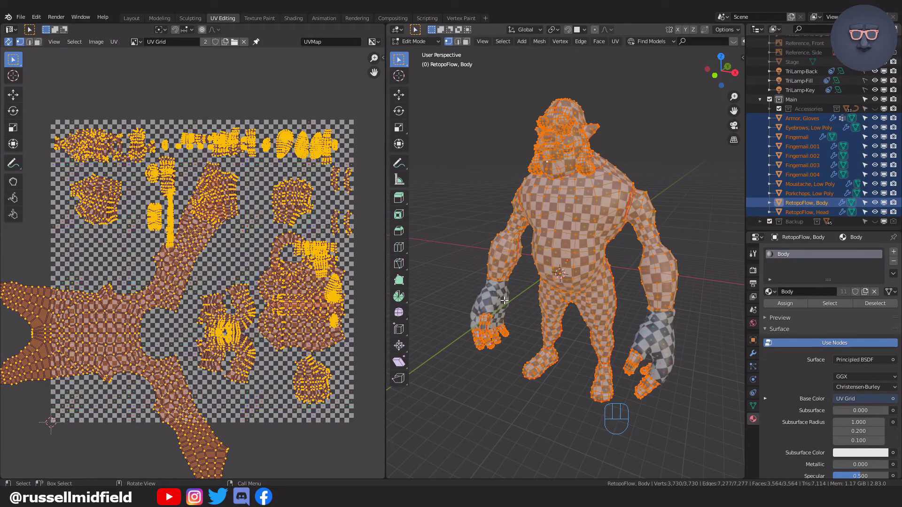
{"action": "left_click_drag", "start_coordinate": [120, 43], "coordinate": [154, 185]}
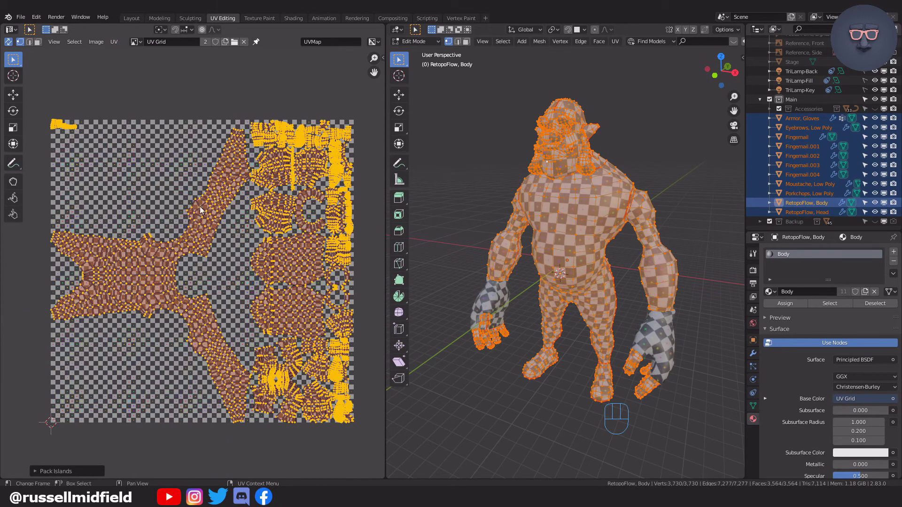
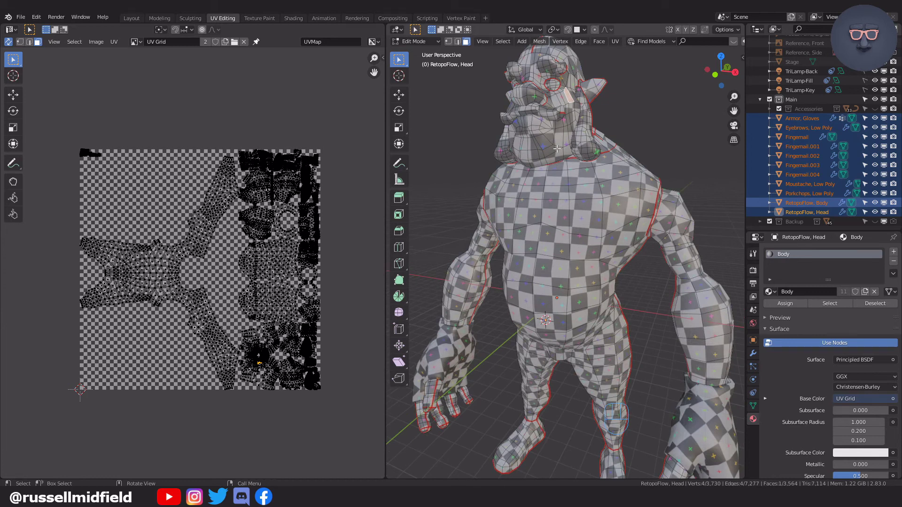
- Select the linked head mesh, enlarge its UV island and move it to the lower-left
{"action": "key", "text": "l"}
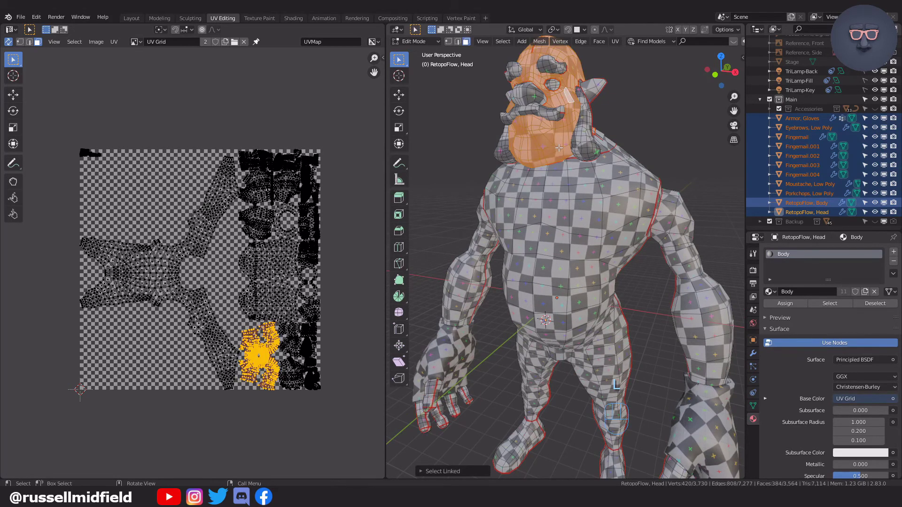
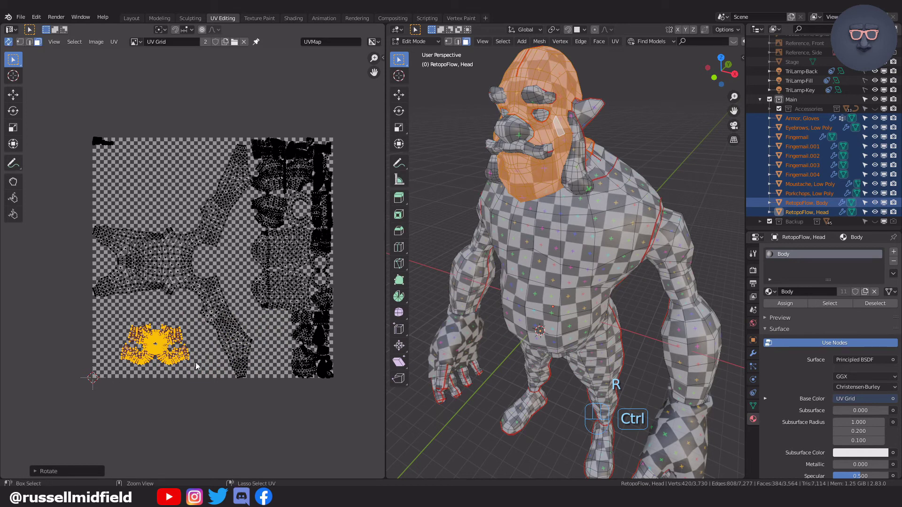
{"action": "key", "text": "s"}
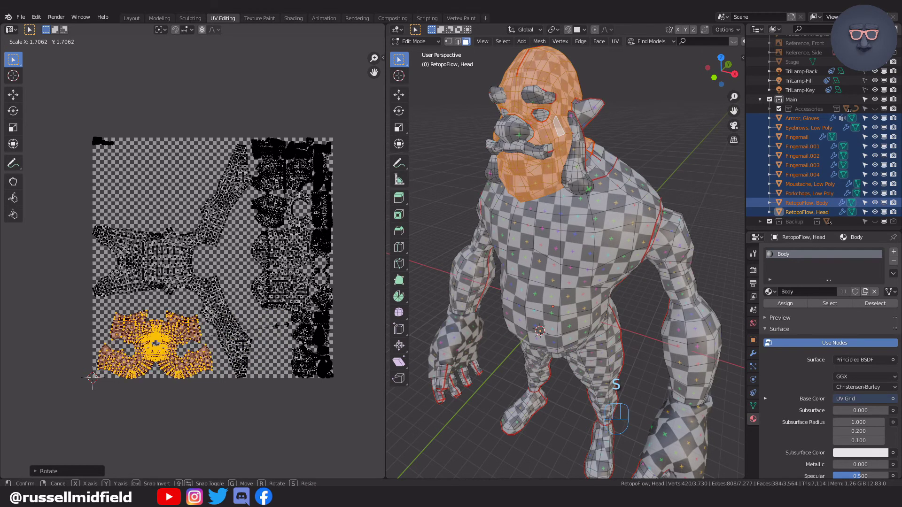
{"action": "key", "text": "g"}
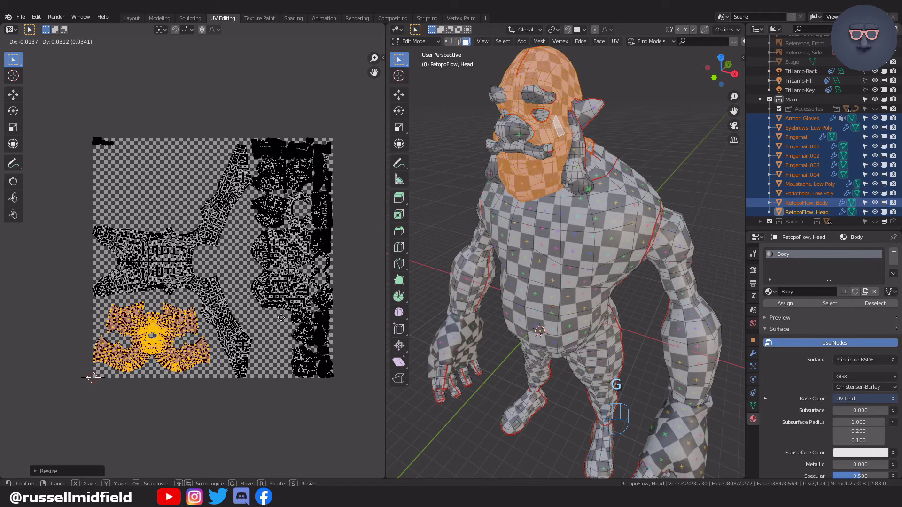
- Select the gloves' UV islands and start moving them
{"action": "key", "text": "l"}
{"action": "key", "text": "g"}
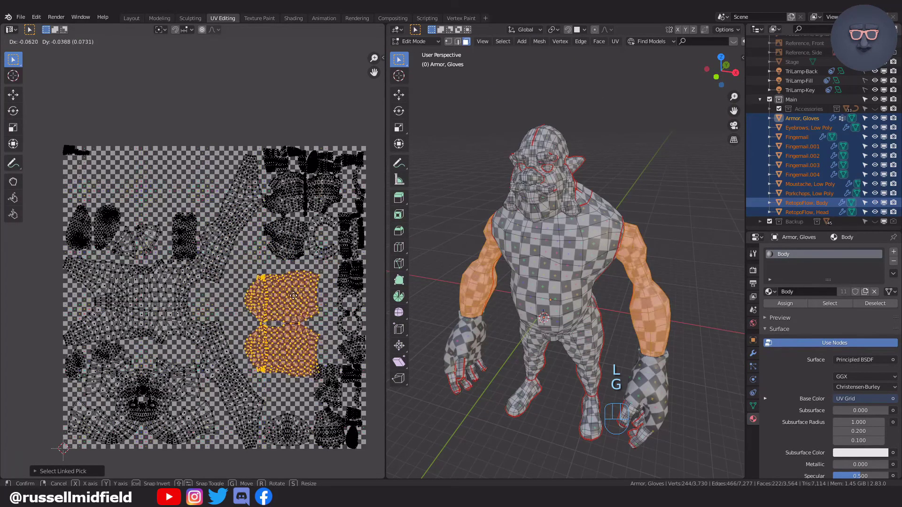
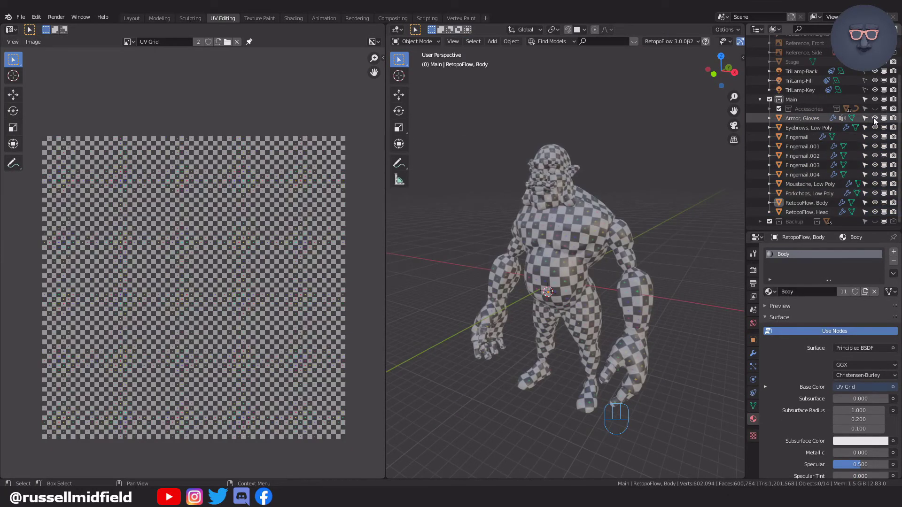
- Hide the body, select all armor pieces and enter Edit Mode with all geometry selected
{"action": "left_click_drag", "start_coordinate": [879, 124], "coordinate": [884, 199]}
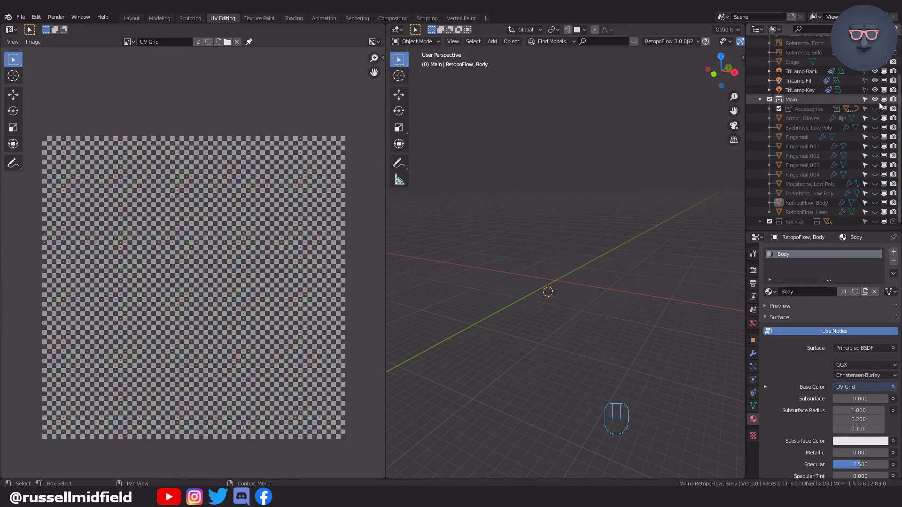
{"action": "key", "text": "a"}
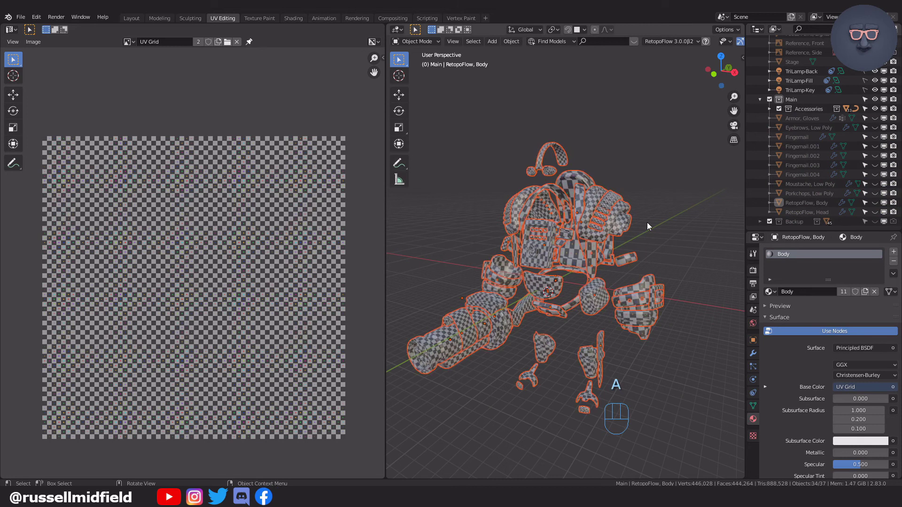
{"action": "key", "text": "Tab"}
{"action": "key", "text": "a"}
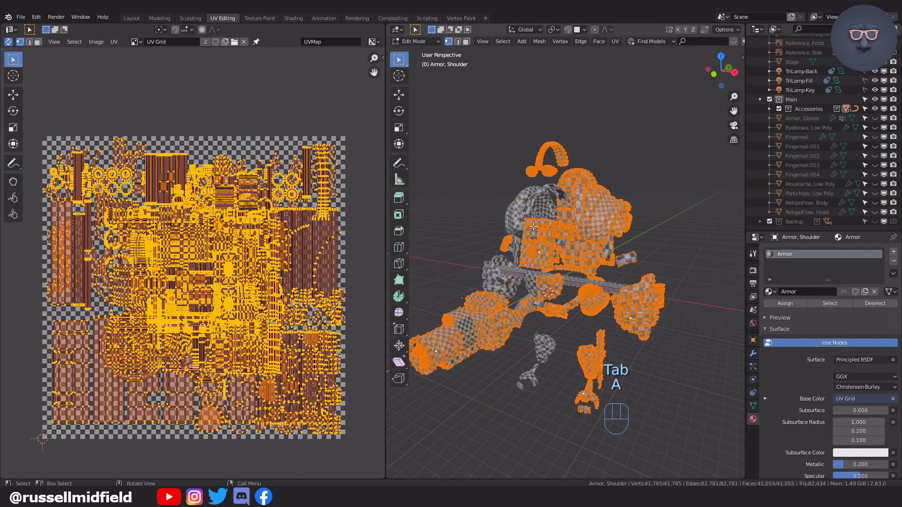